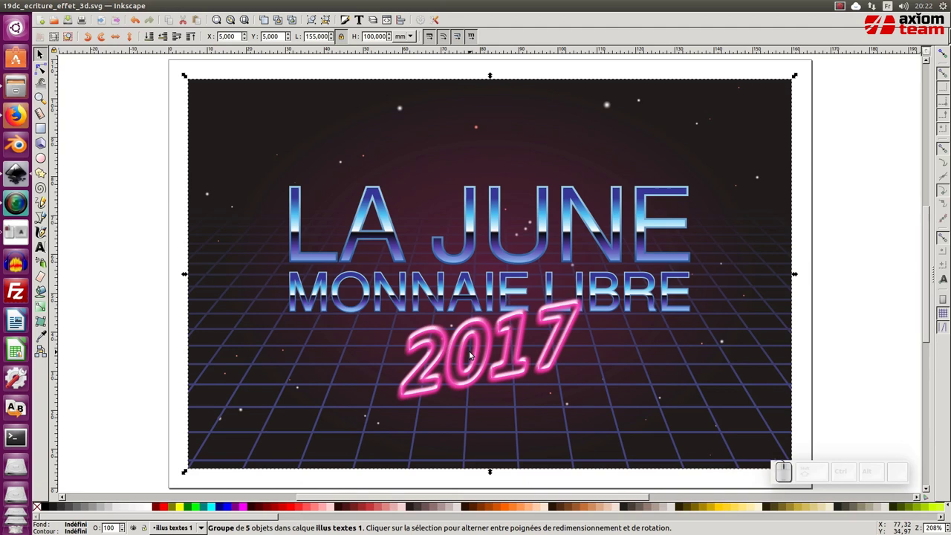
# Deselect the finished LA JUNE poster and create a new blank document via File > New
pyautogui.click(270, 155)
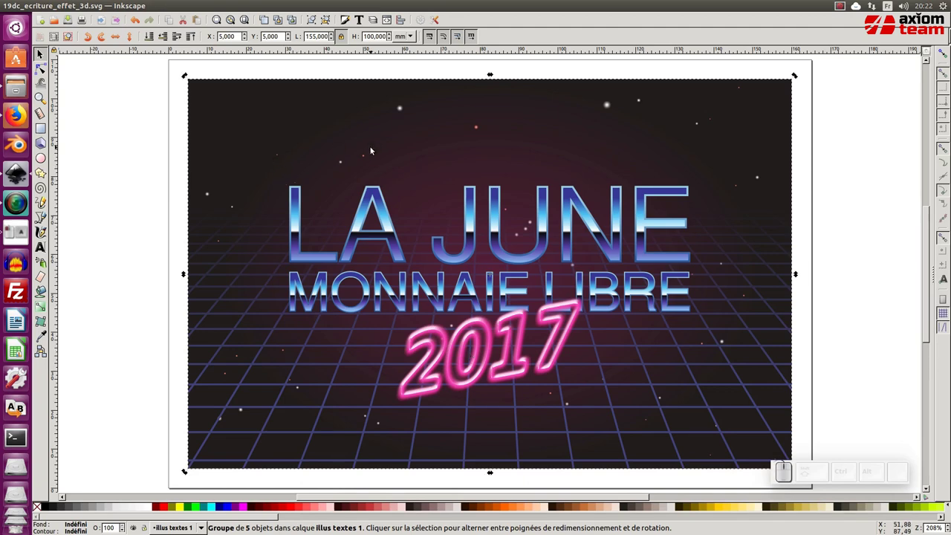
pyautogui.click(133, 124)
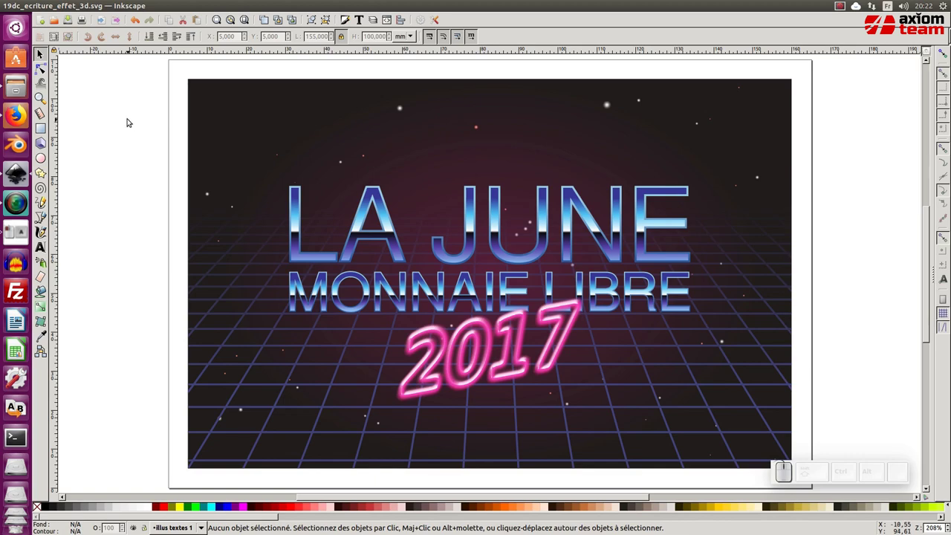
pyautogui.click(52, 3)
pyautogui.click(57, 21)
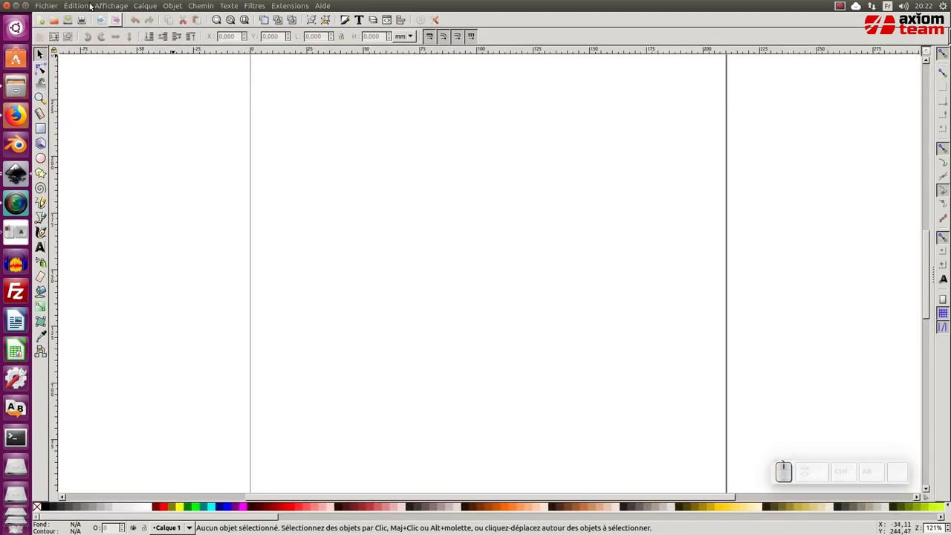
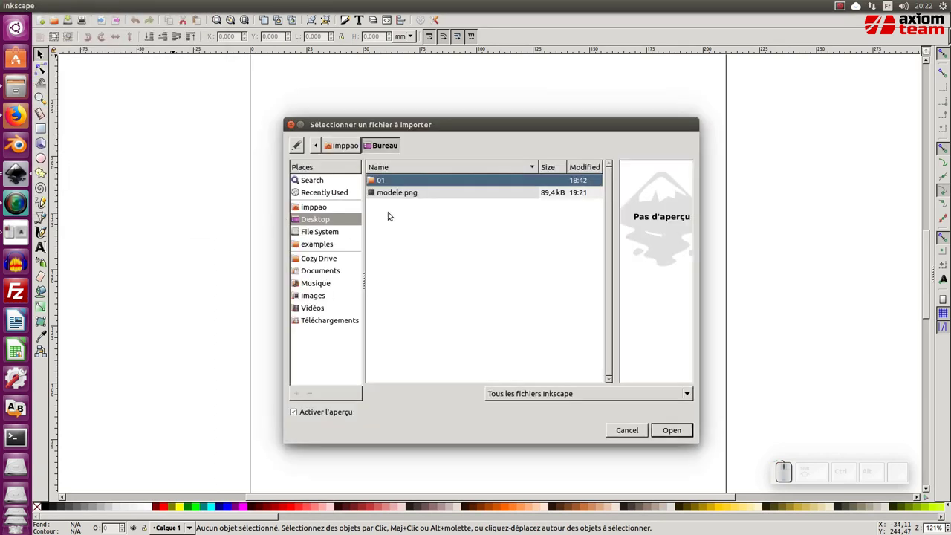
# Import modele.png as an embedded reference image with default settings
pyautogui.click(401, 191)
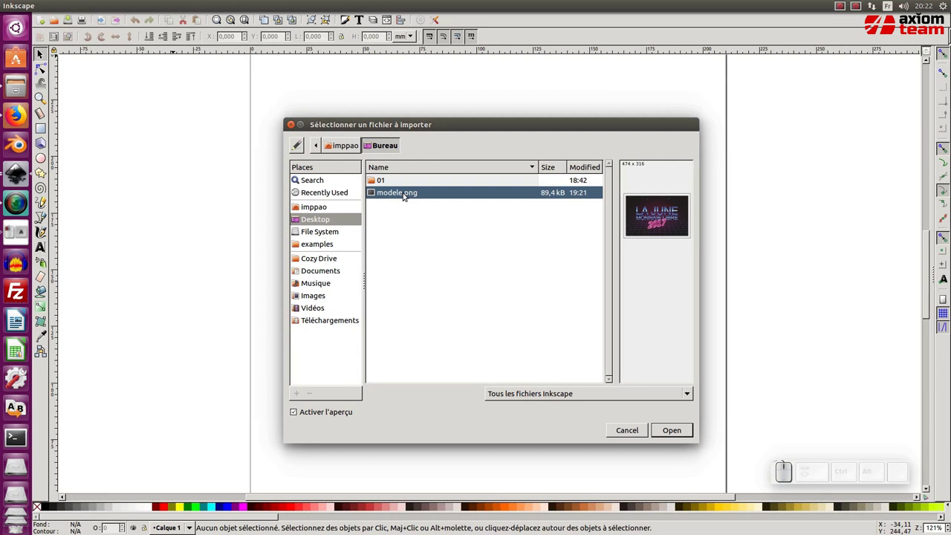
pyautogui.click(682, 430)
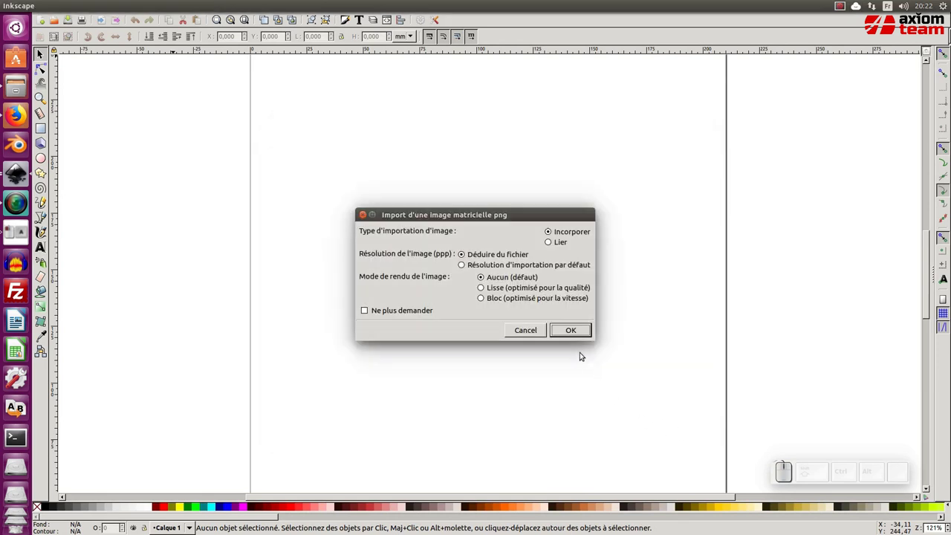
pyautogui.click(574, 329)
pyautogui.click(579, 322)
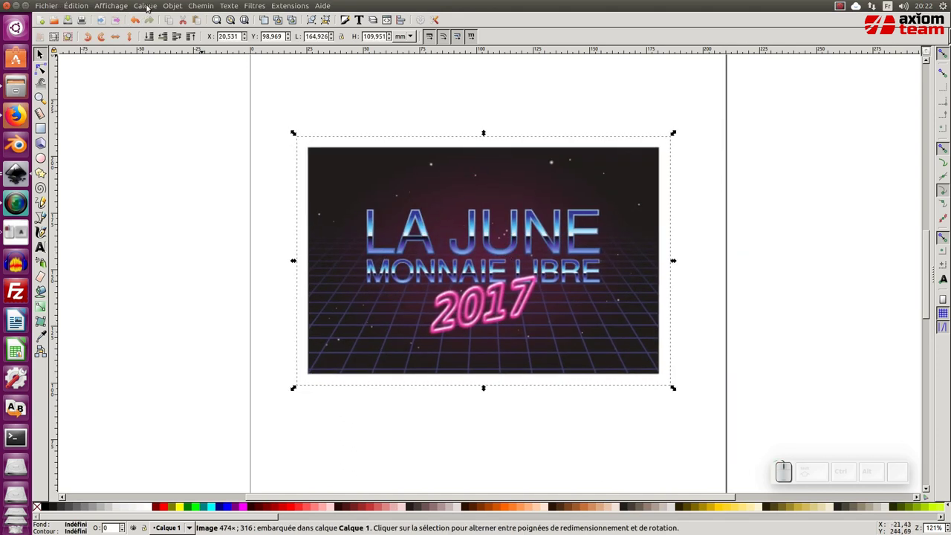
# Show the Layers panel listing Calque 1 via Calque > Calques
pyautogui.click(150, 6)
pyautogui.click(163, 213)
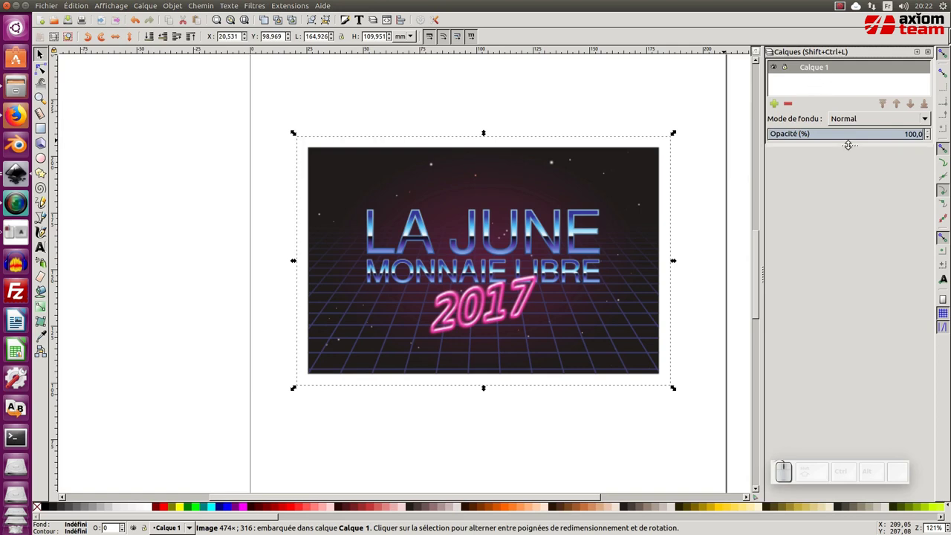
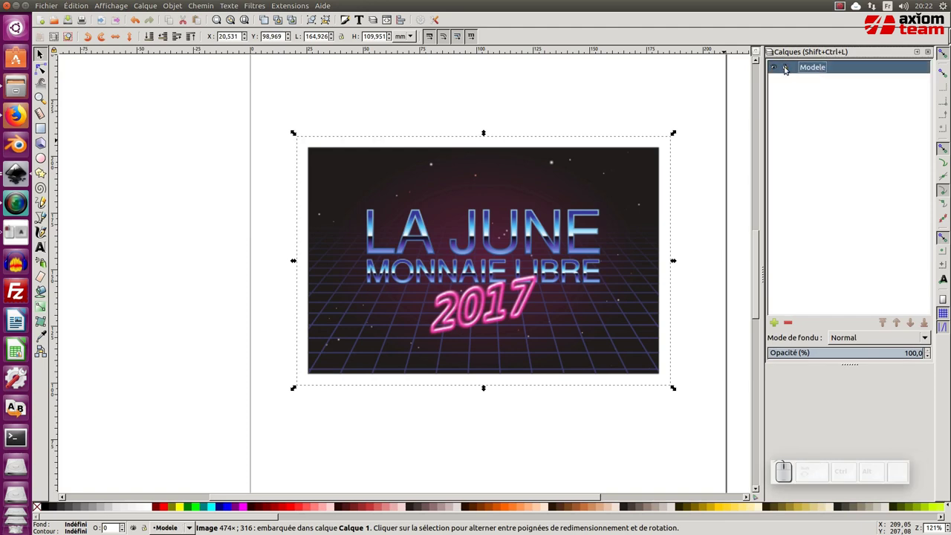
# Lock the Modele layer and add a new layer named 'Texte effet' above it
pyautogui.click(788, 65)
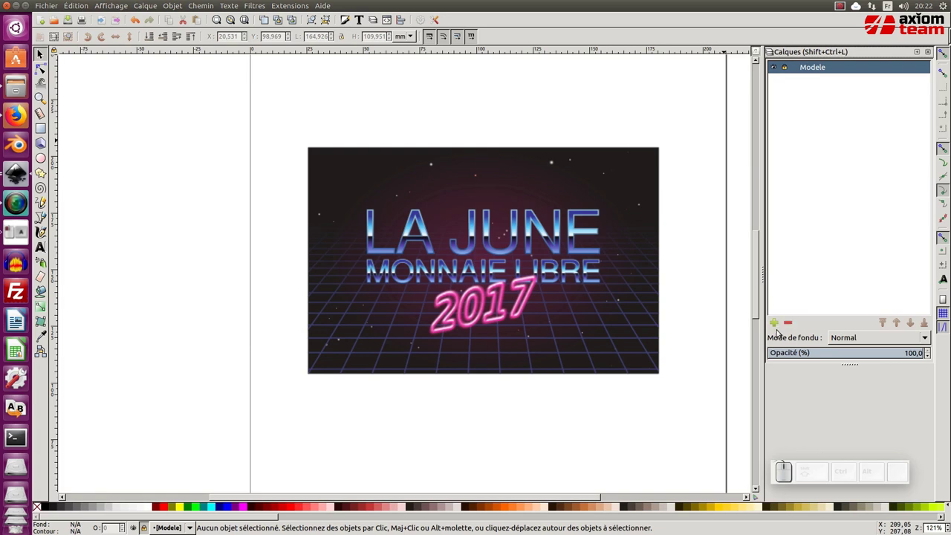
pyautogui.click(778, 325)
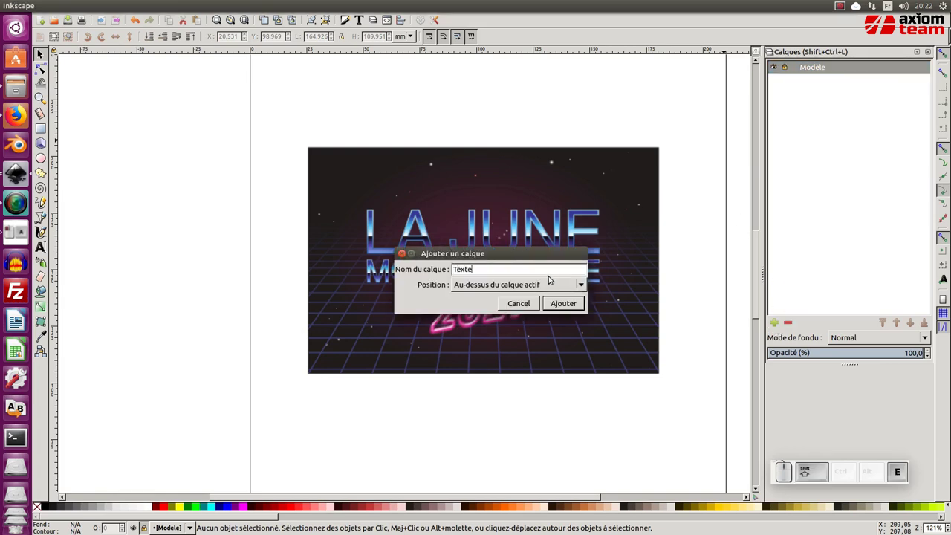
pyautogui.press('space')
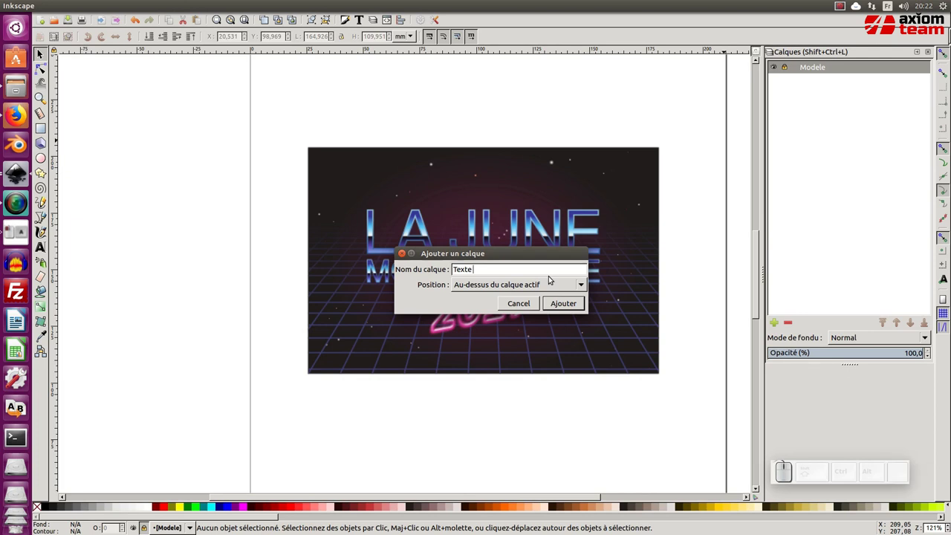
pyautogui.press('e')
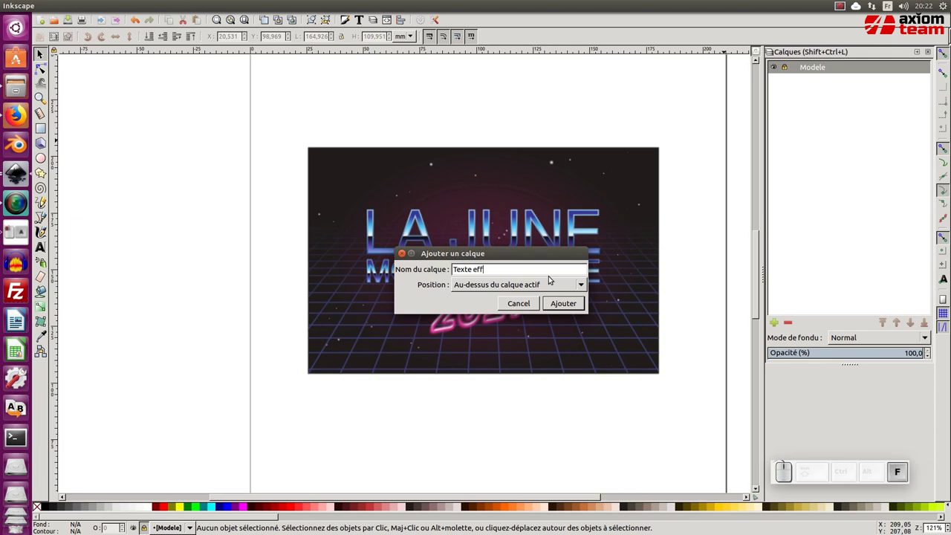
pyautogui.press('t')
pyautogui.press('Return')
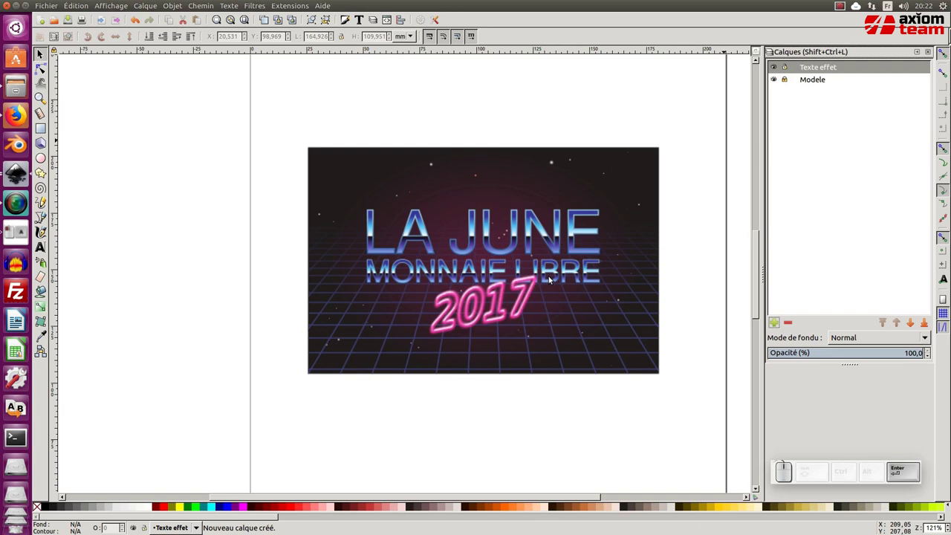
# Draw a black rectangle beside the reference image on the Texte effet layer
pyautogui.click(572, 297)
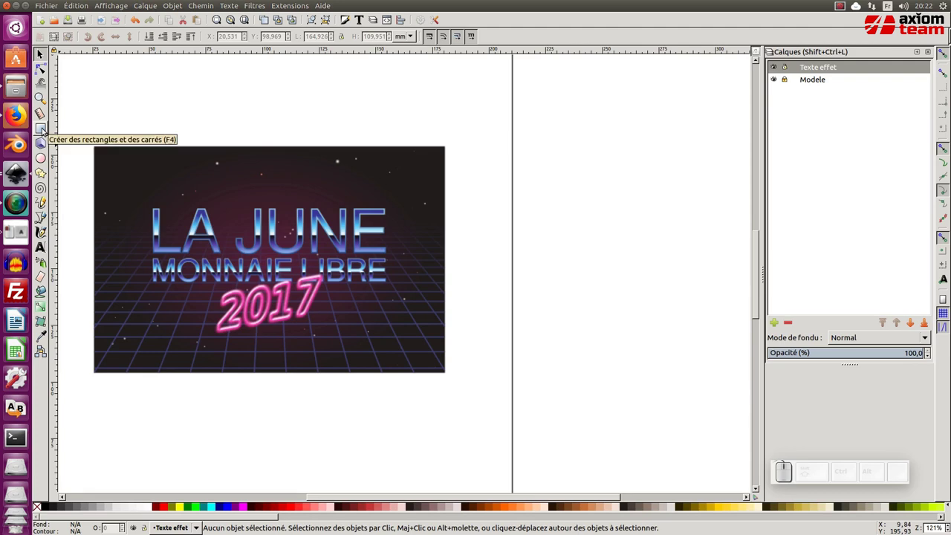
pyautogui.click(45, 126)
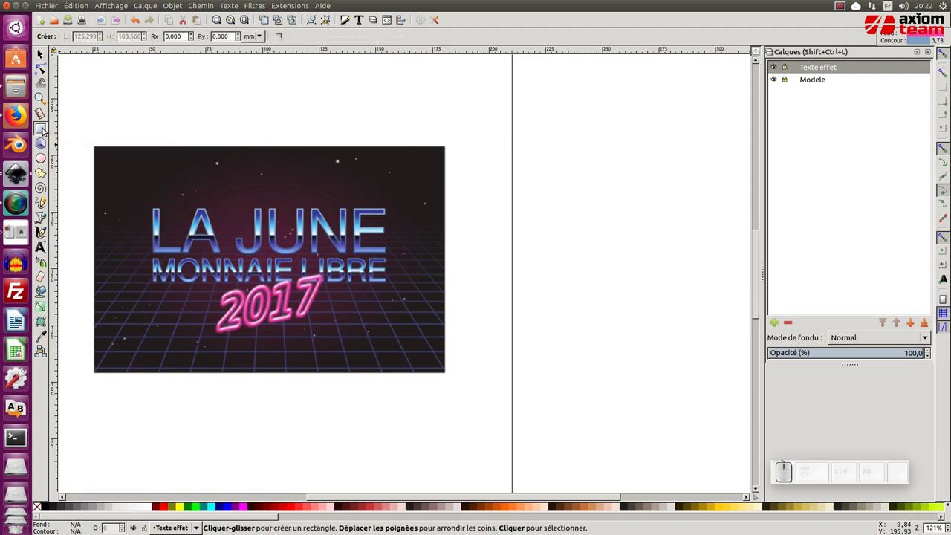
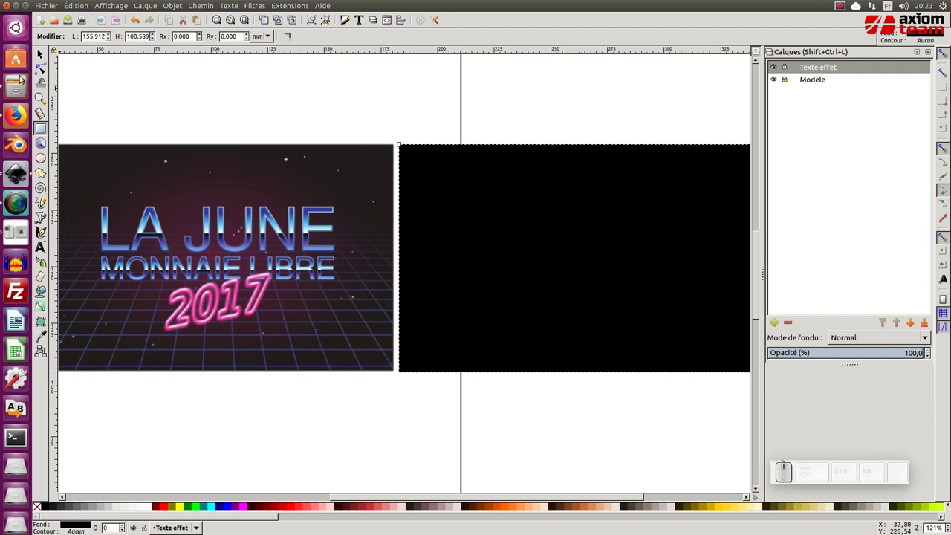
pyautogui.click(42, 55)
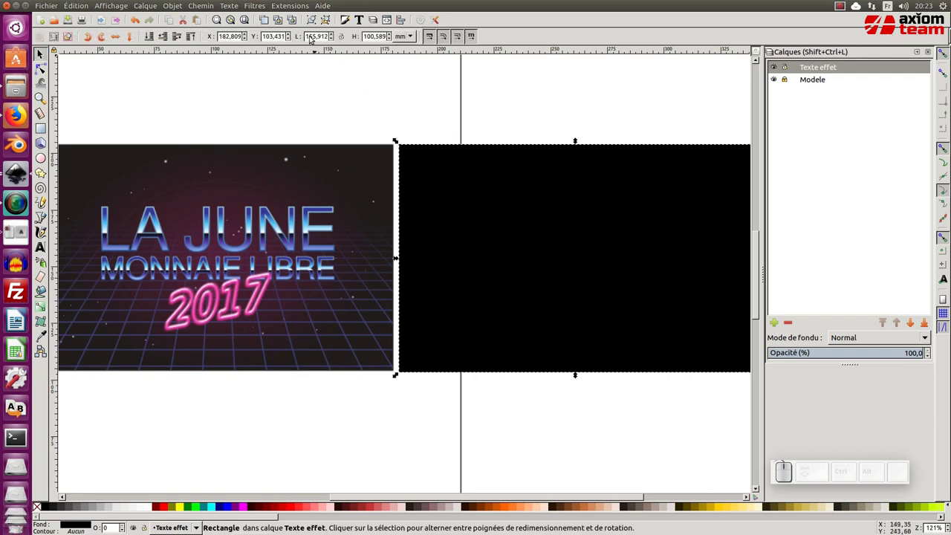
# Resize the rectangle to exactly 155 mm wide by 100 mm high
pyautogui.moveTo(318, 37); pyautogui.dragTo(433, 44)
pyautogui.press('BackSpace')
pyautogui.press('Return')
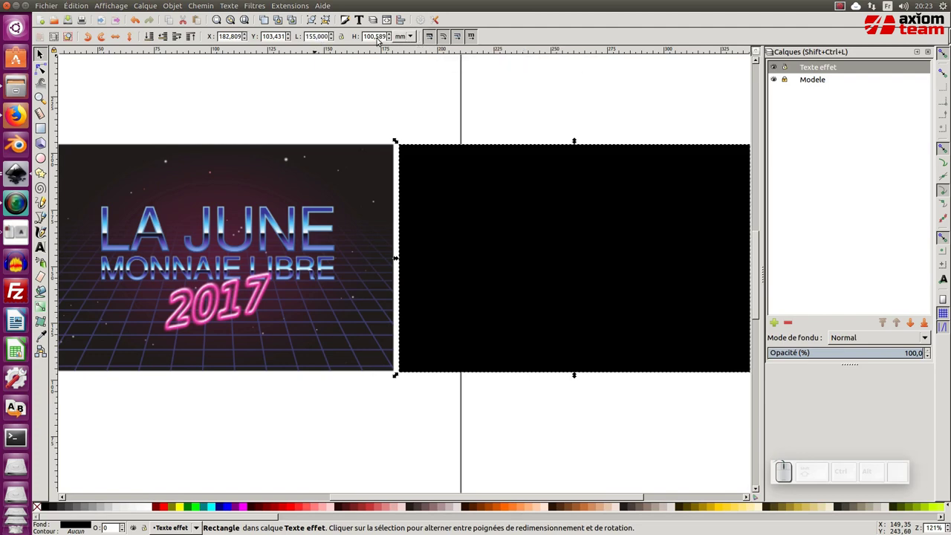
pyautogui.click(388, 38)
pyautogui.press('BackSpace')
pyautogui.press('Return')
pyautogui.click(413, 113)
pyautogui.click(474, 200)
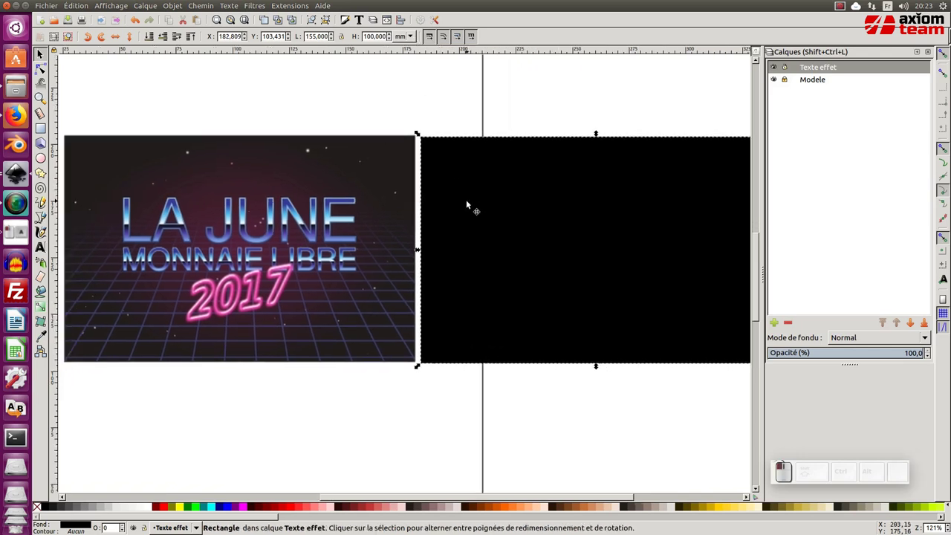
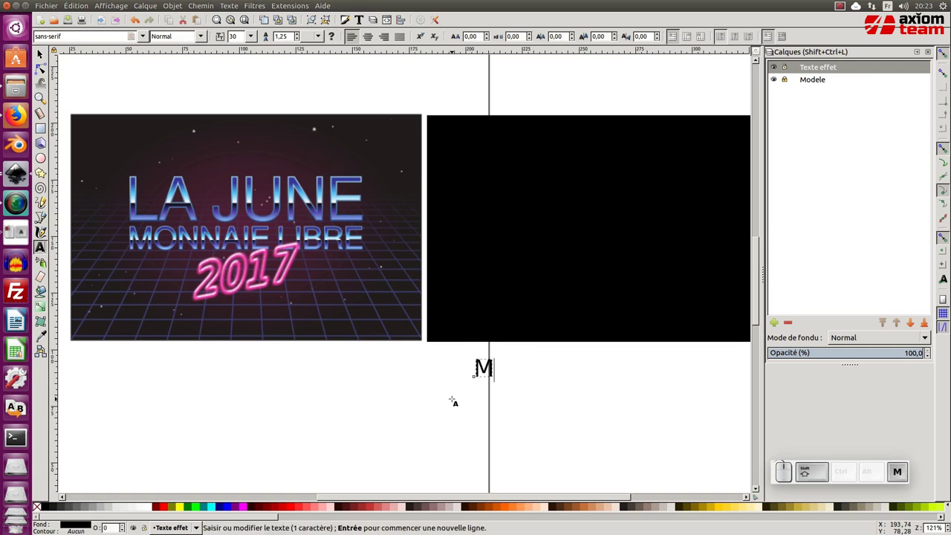
# Type the title MONNAIE LIBRE in capitals as a text object below the rectangle
pyautogui.press('BackSpace')
pyautogui.press('o')
pyautogui.press('n')
pyautogui.press('Caps_Lock')
pyautogui.press('BackSpace')
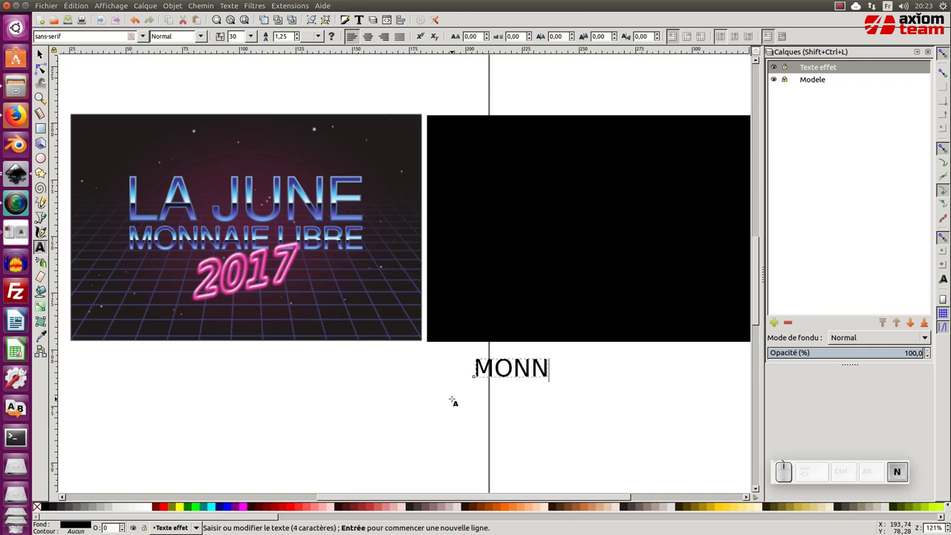
pyautogui.press('space')
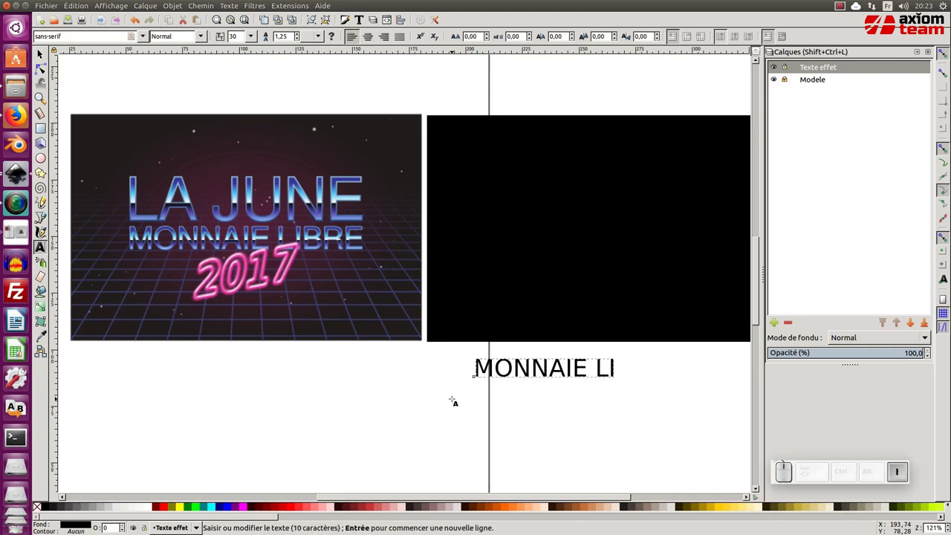
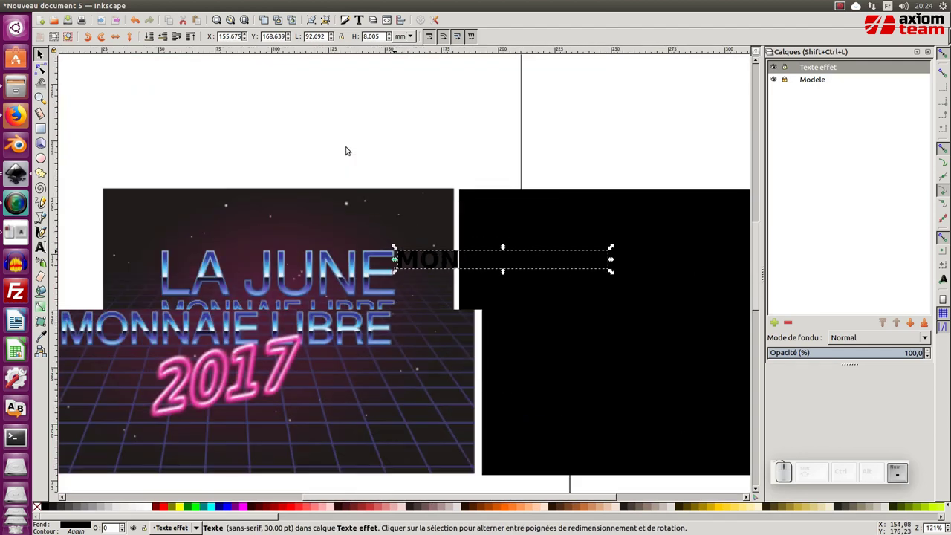
# Select the MONNAIE LIBRE text and enlarge it by dragging its resize handle
pyautogui.click(373, 197)
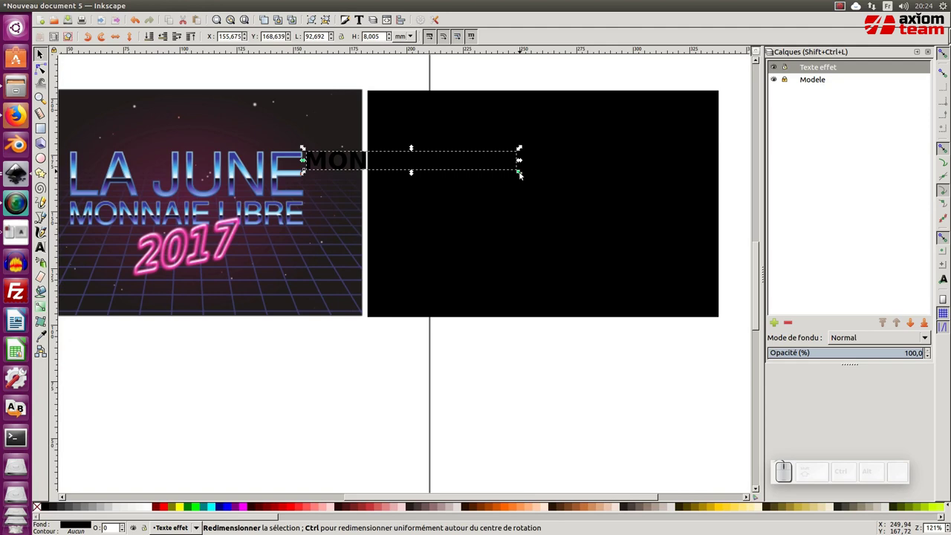
pyautogui.moveTo(523, 175); pyautogui.dragTo(538, 246)
pyautogui.click(382, 204)
pyautogui.click(295, 185)
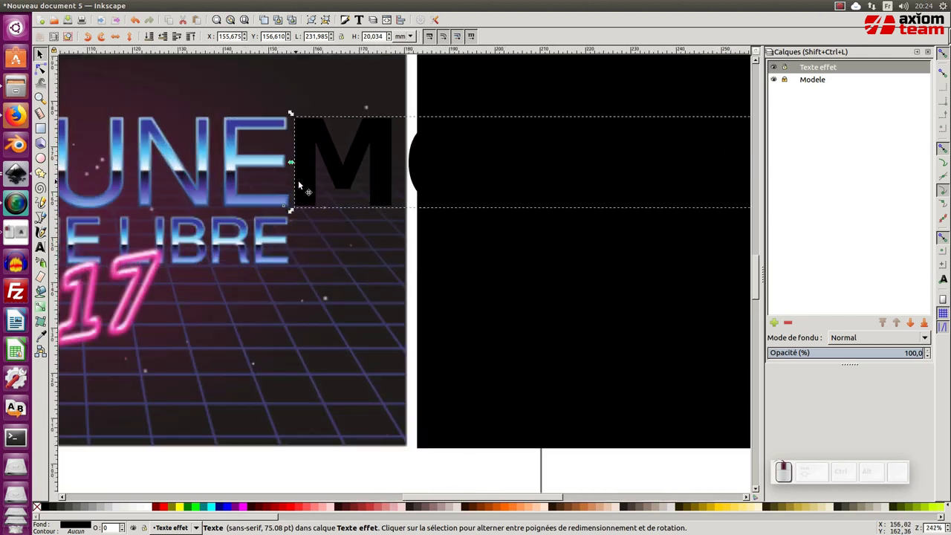
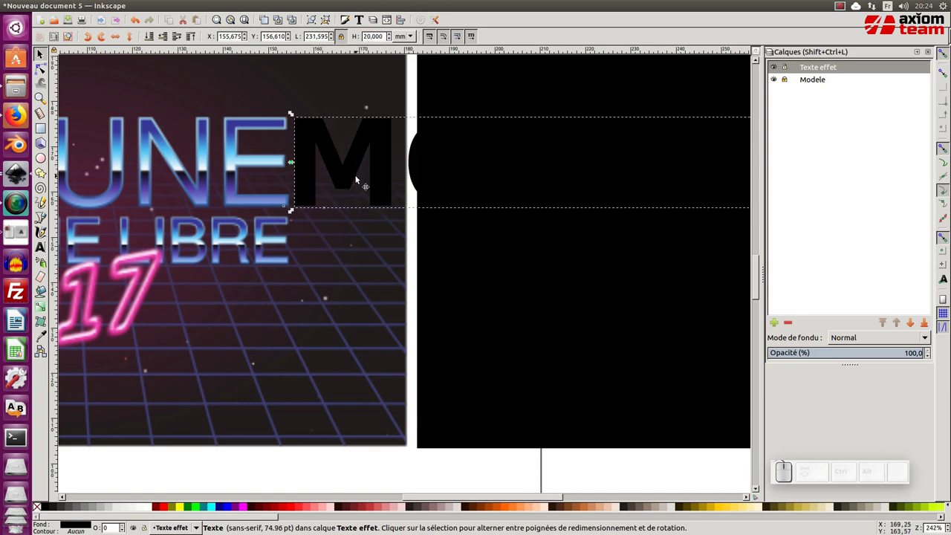
# Set the title to bold sans-serif at a 75 pt font size
pyautogui.press('t')
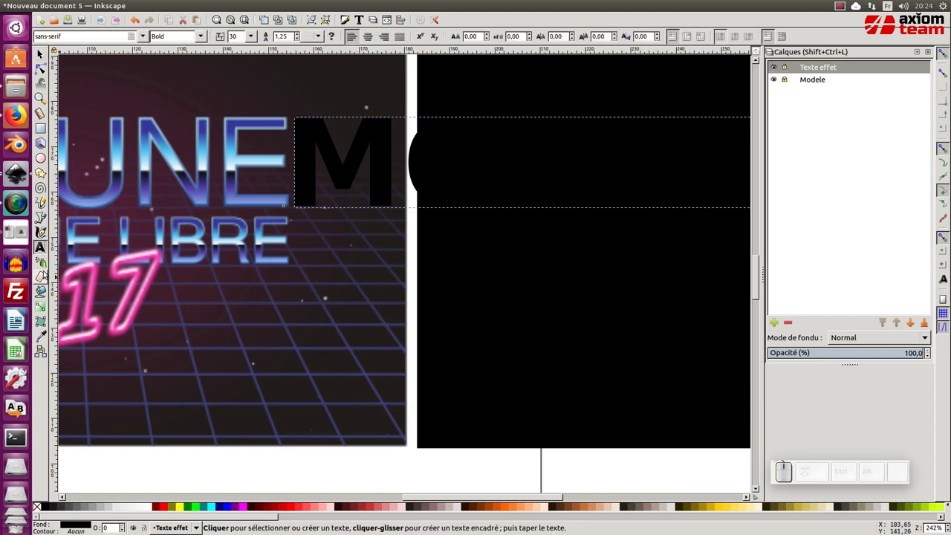
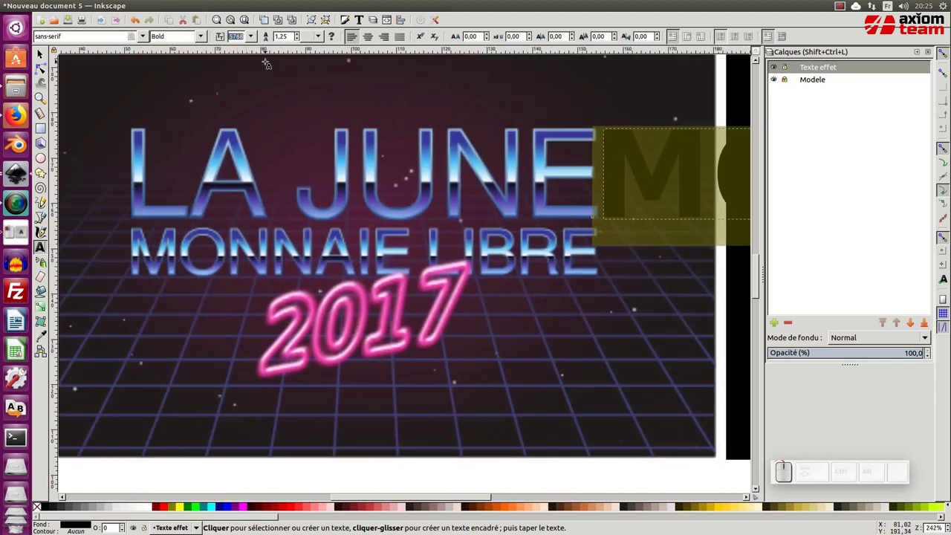
pyautogui.press('KP_7')
pyautogui.press('KP_5')
pyautogui.press('KP_Enter')
pyautogui.press('KP_Subtract')
pyautogui.press('ctrl+z')
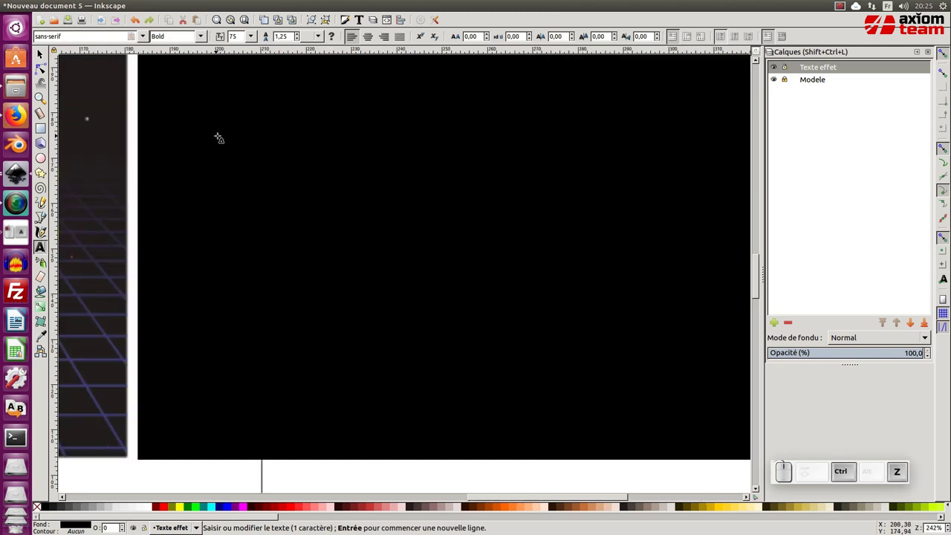
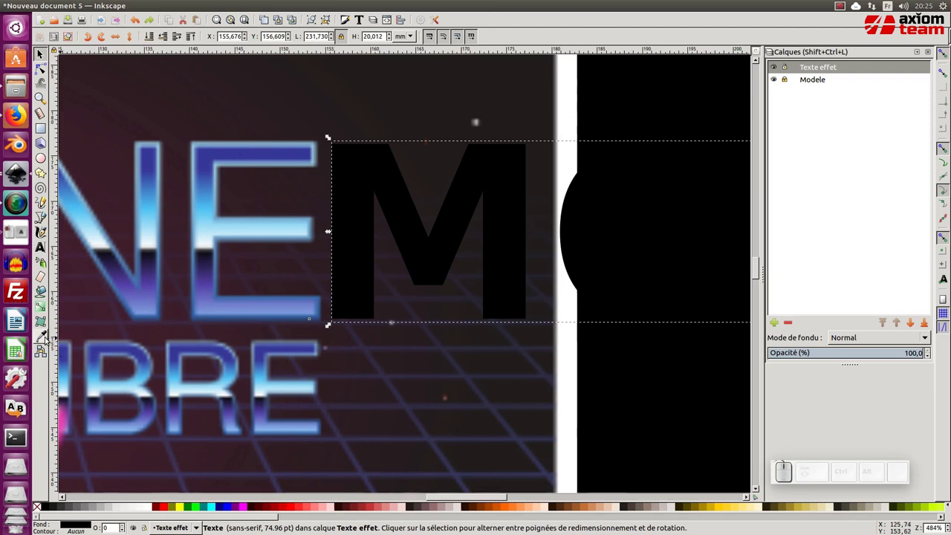
# Sample the model's deep blue with the Dropper to fill the title text
pyautogui.click(46, 337)
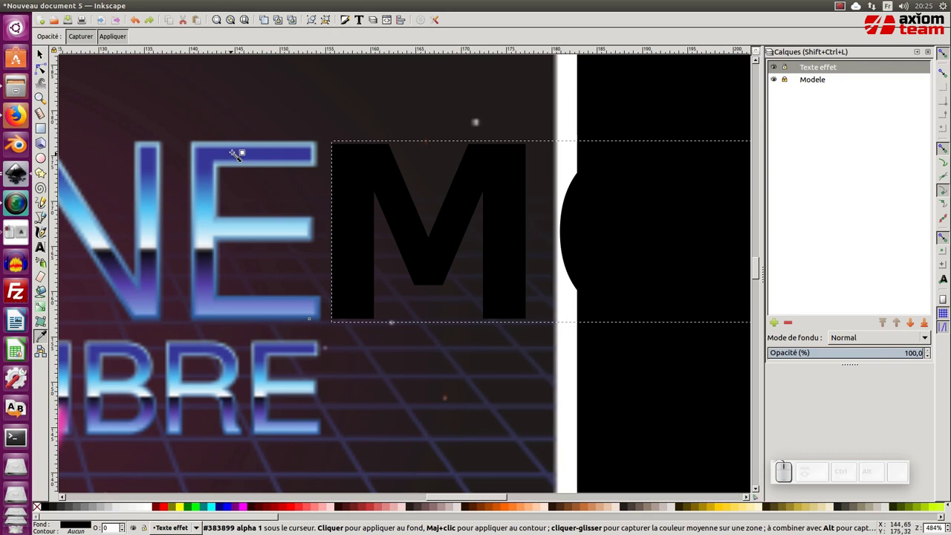
pyautogui.click(236, 150)
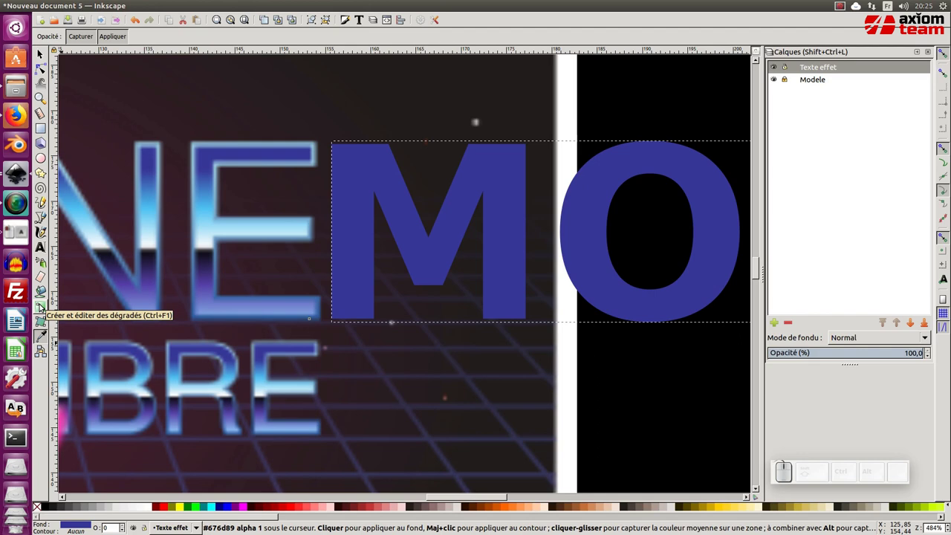
# Apply a vertical gradient, dark blue on top with the model's sampled light blue at the bottom stop
pyautogui.press('g')
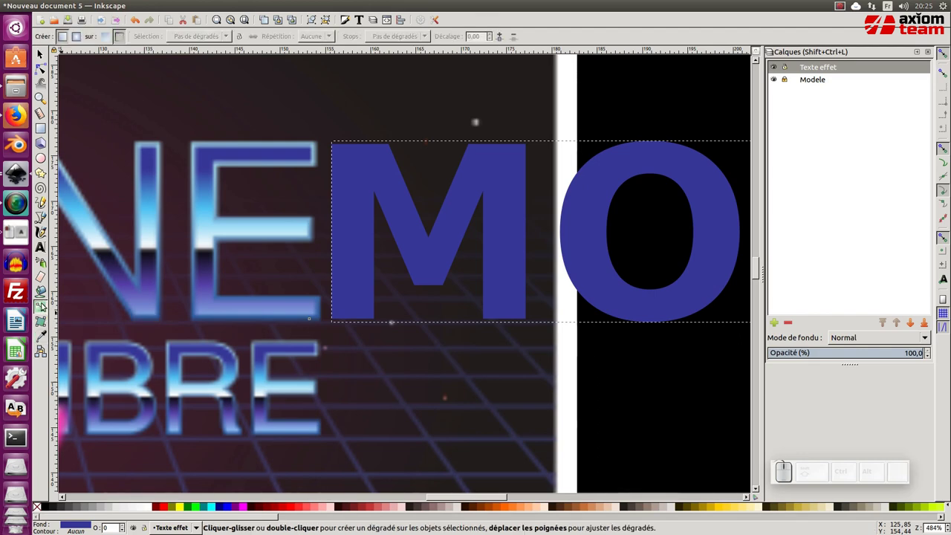
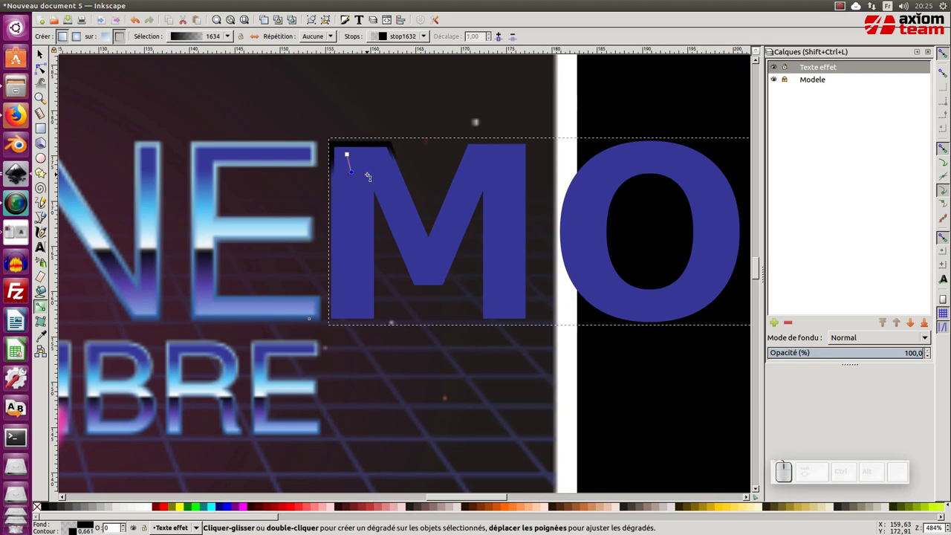
pyautogui.press('ctrl+z')
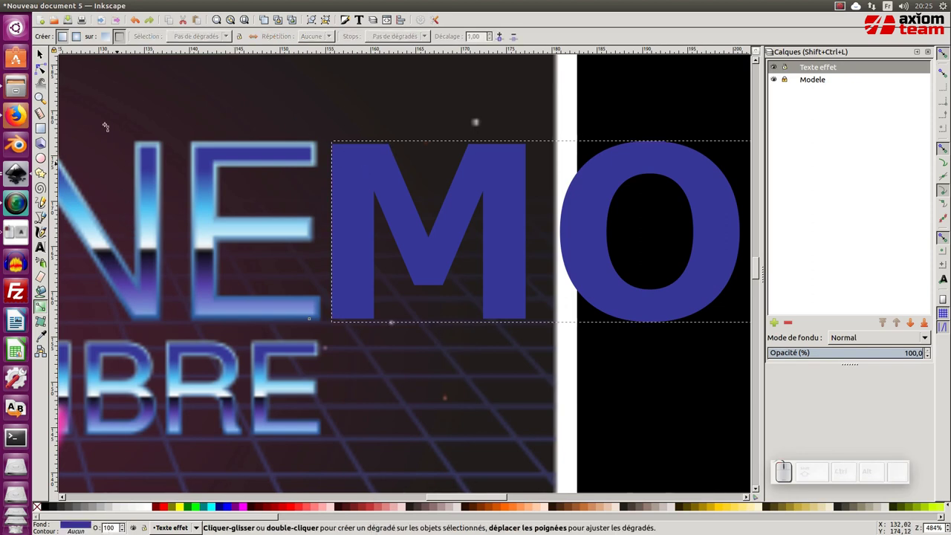
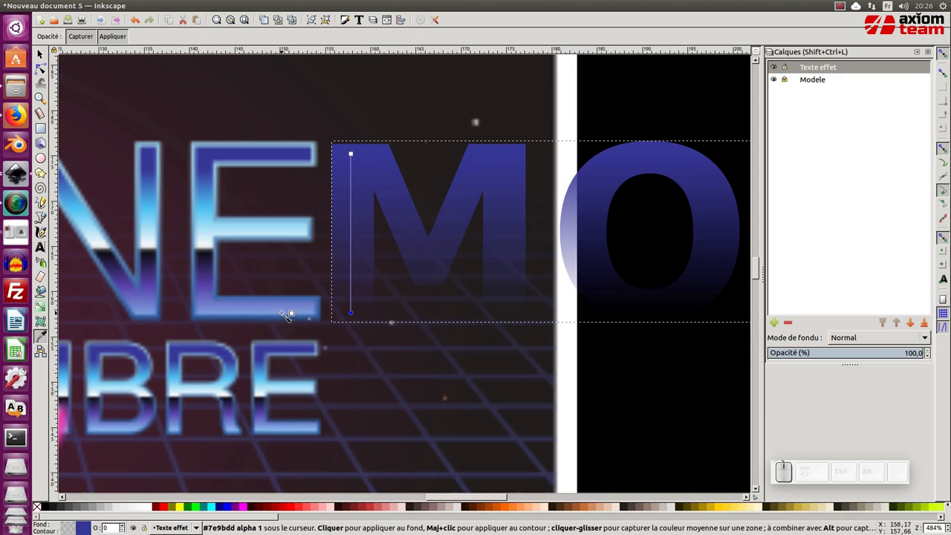
pyautogui.click(286, 310)
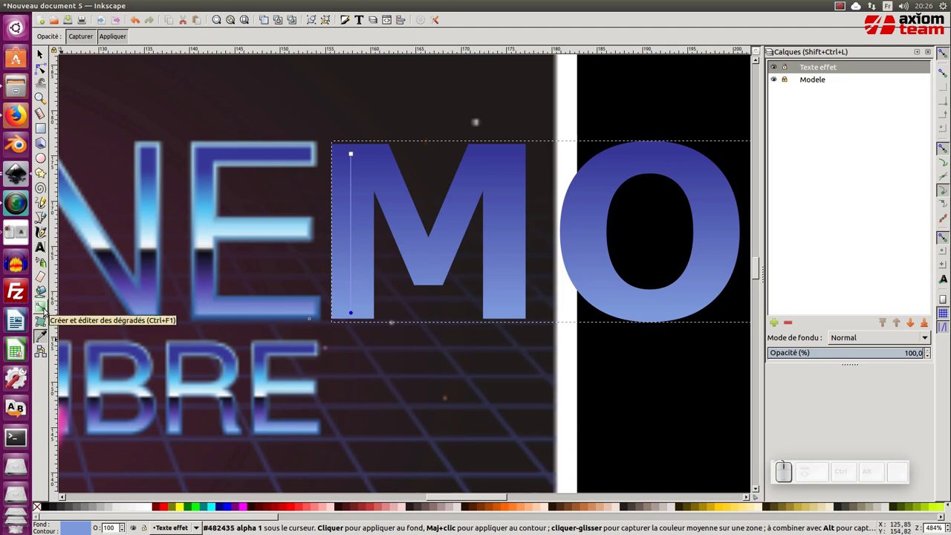
pyautogui.press('g')
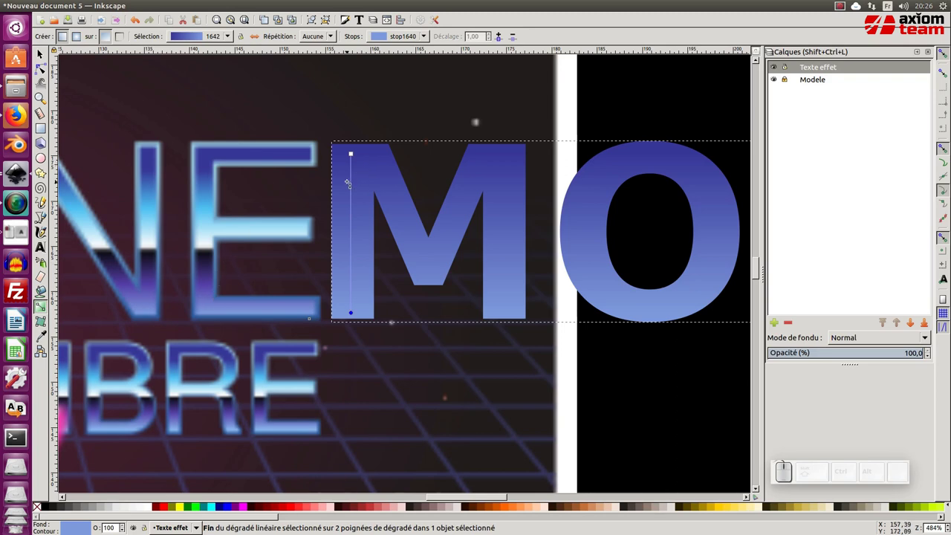
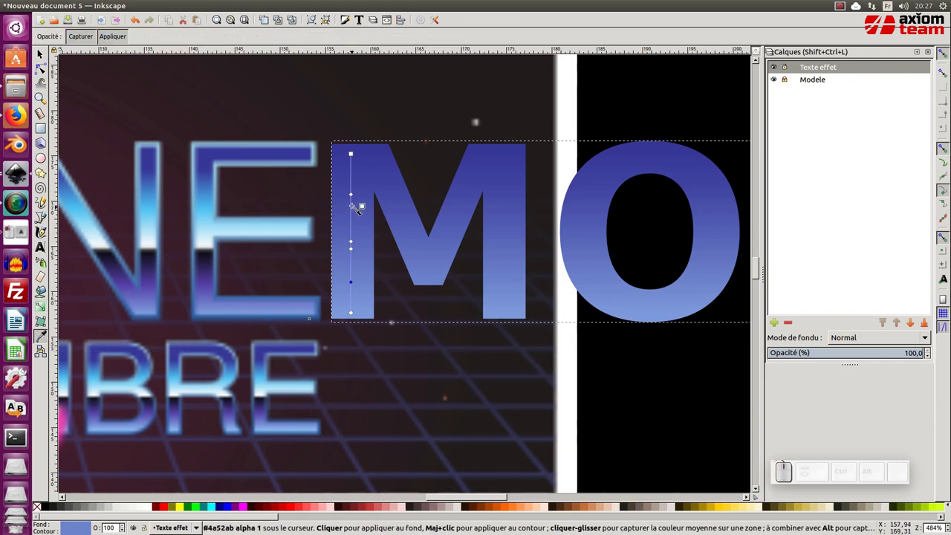
# Add stops sampled from the model — bright horizon and dark purple band — and position the dark band
pyautogui.click(356, 192)
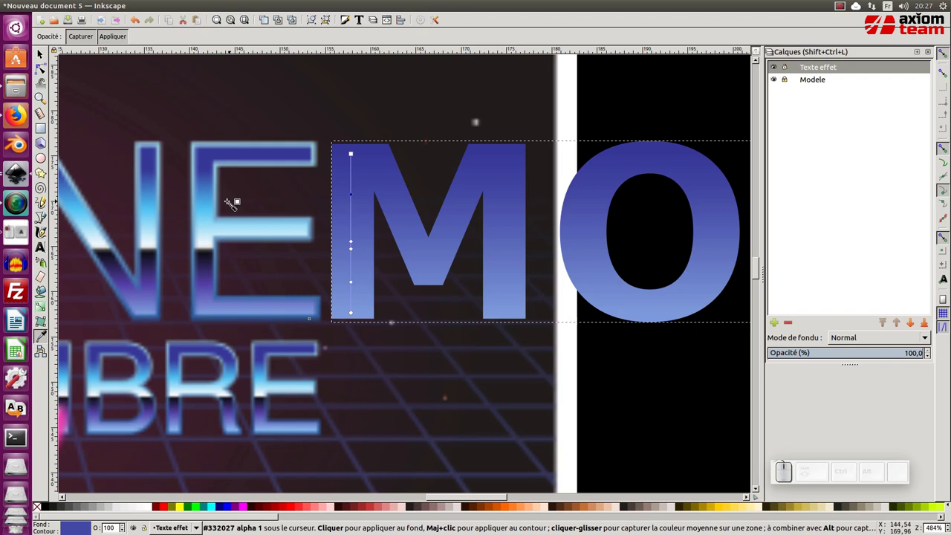
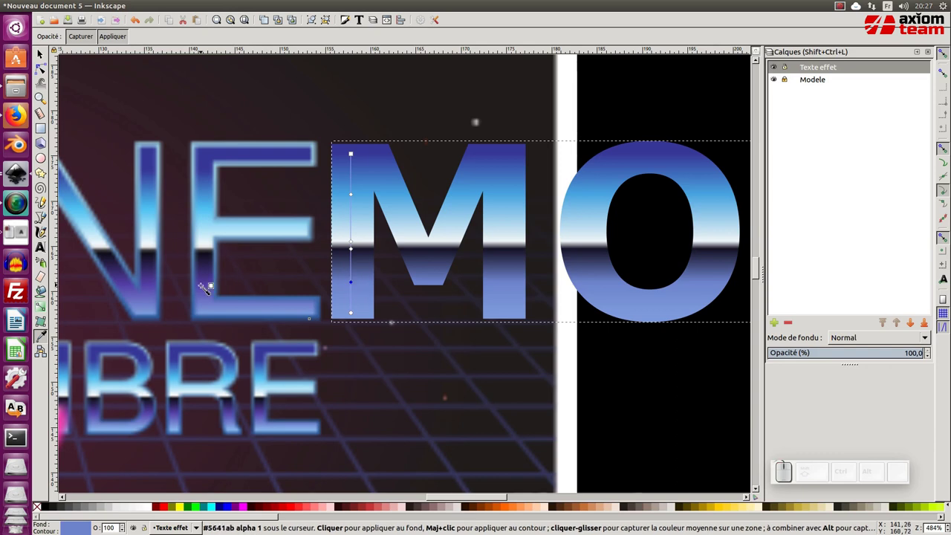
pyautogui.click(212, 280)
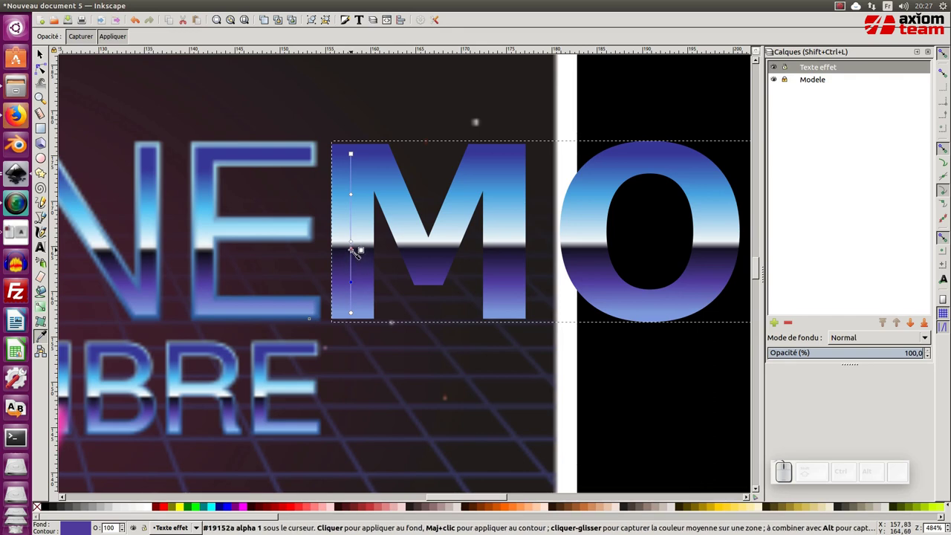
pyautogui.click(355, 247)
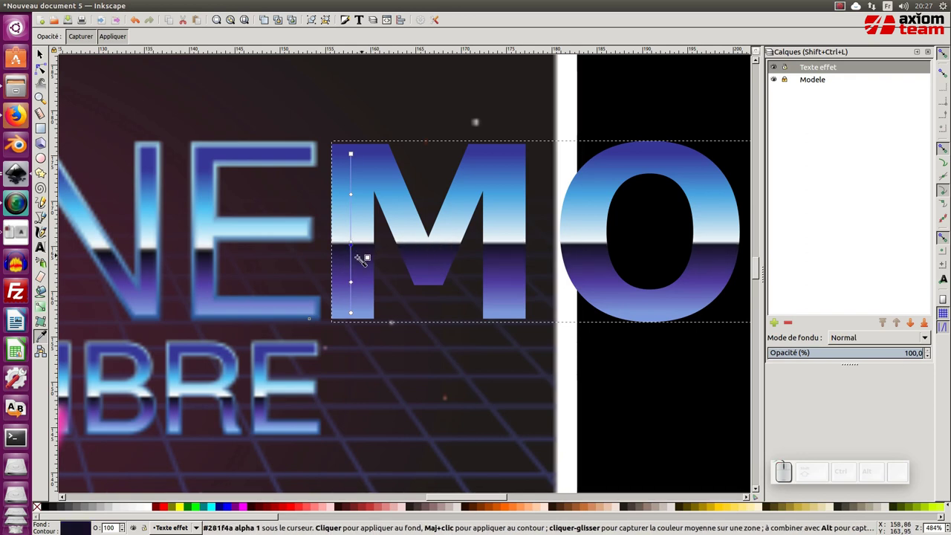
pyautogui.moveTo(356, 244); pyautogui.dragTo(257, 265)
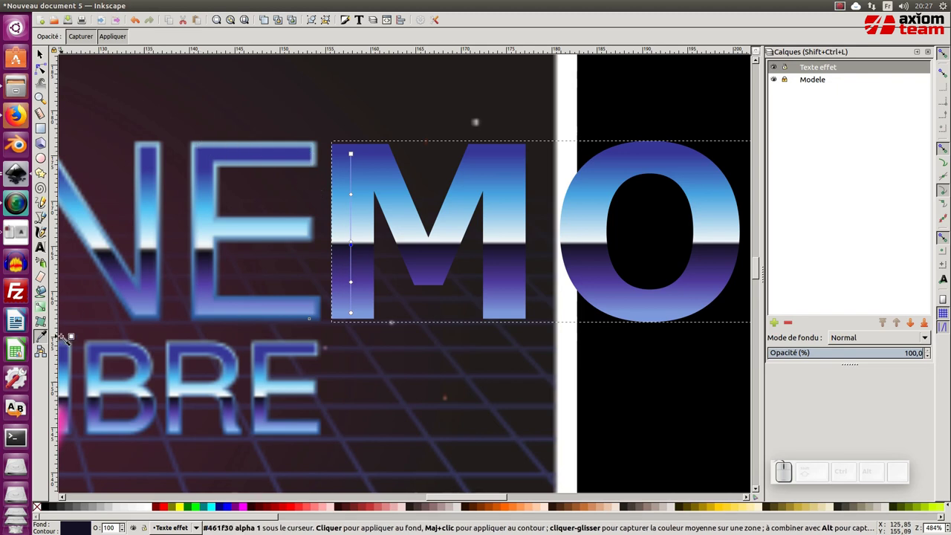
pyautogui.click(43, 307)
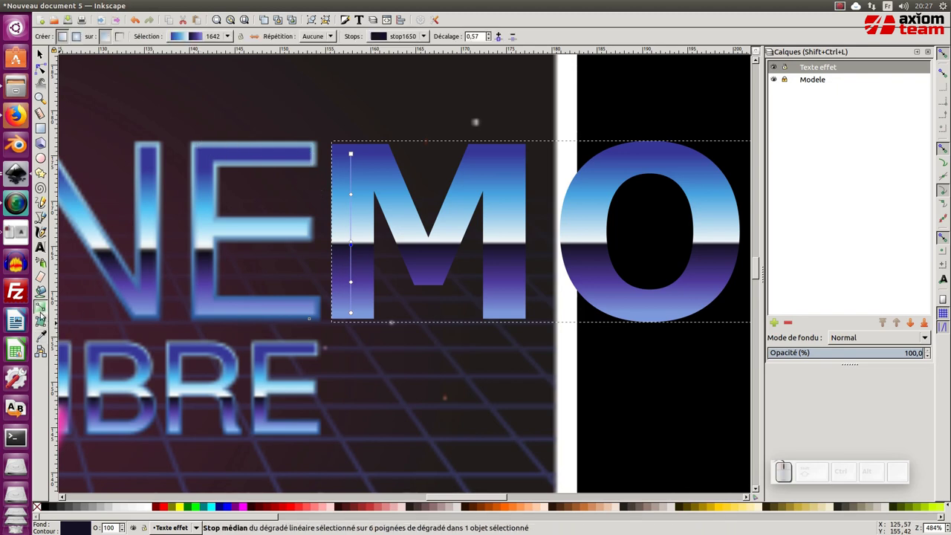
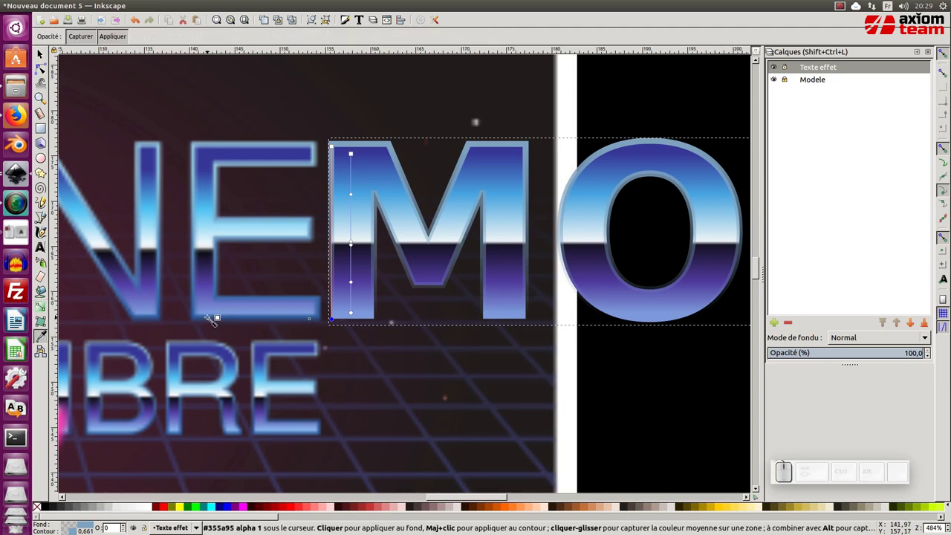
# Give the title a sampled blue-grey outline 1.5 mm thick, drawn behind the chrome fill
pyautogui.click(212, 315)
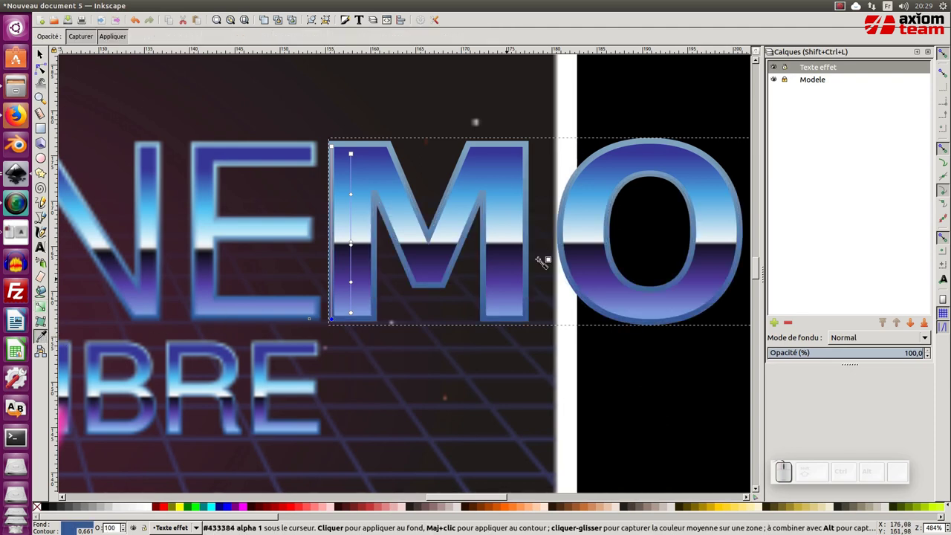
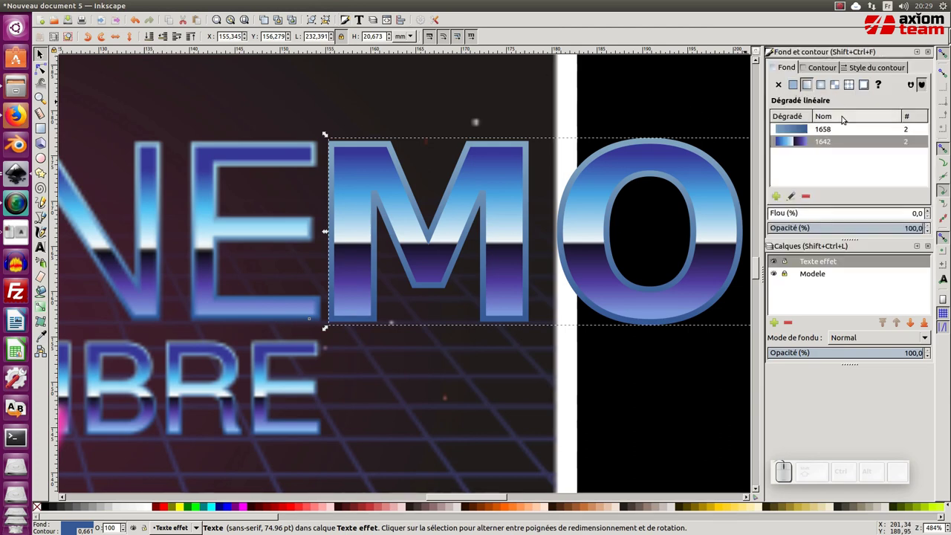
pyautogui.click(866, 66)
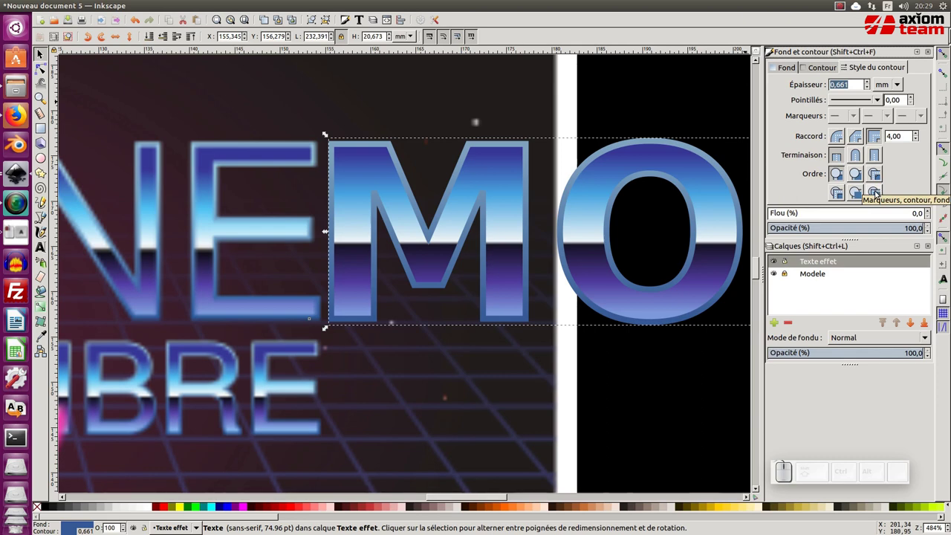
pyautogui.click(877, 193)
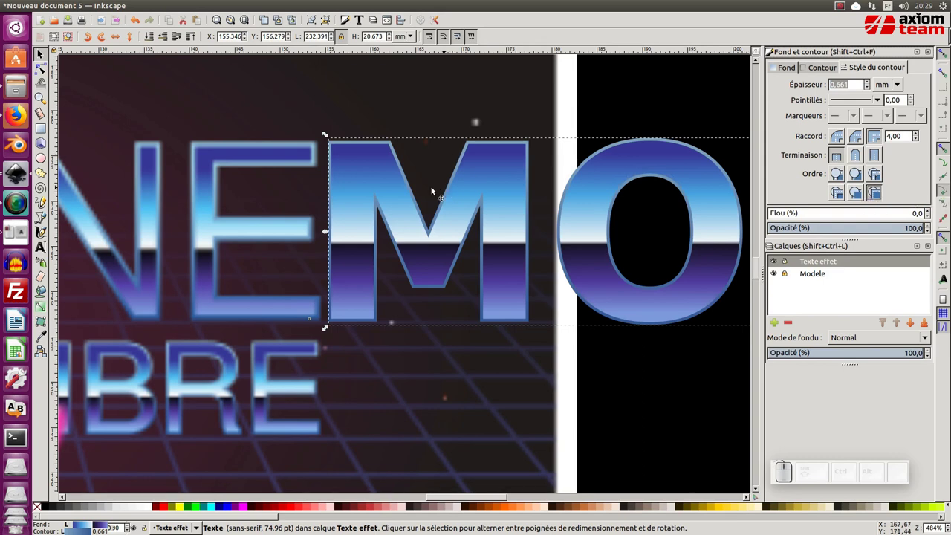
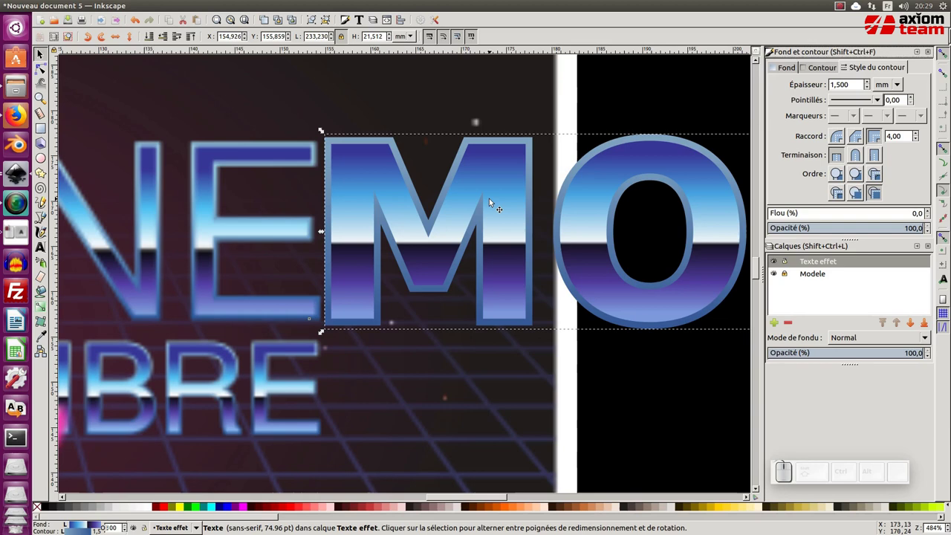
pyautogui.press('KP_Subtract')
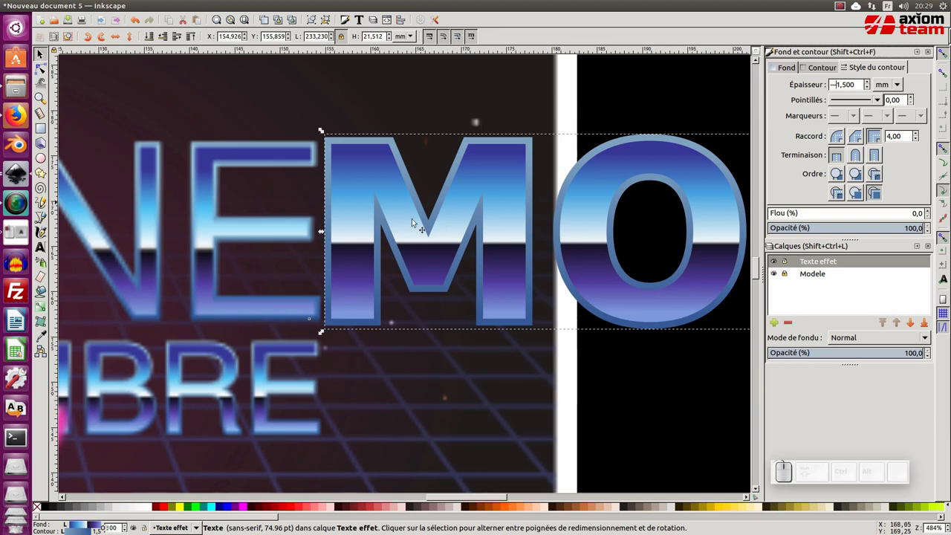
# Zoom out to view the whole composition
pyautogui.click(499, 339)
pyautogui.press('ctrl+z')
pyautogui.press('ctrl+KP_Subtract')
pyautogui.click(477, 335)
pyautogui.click(448, 267)
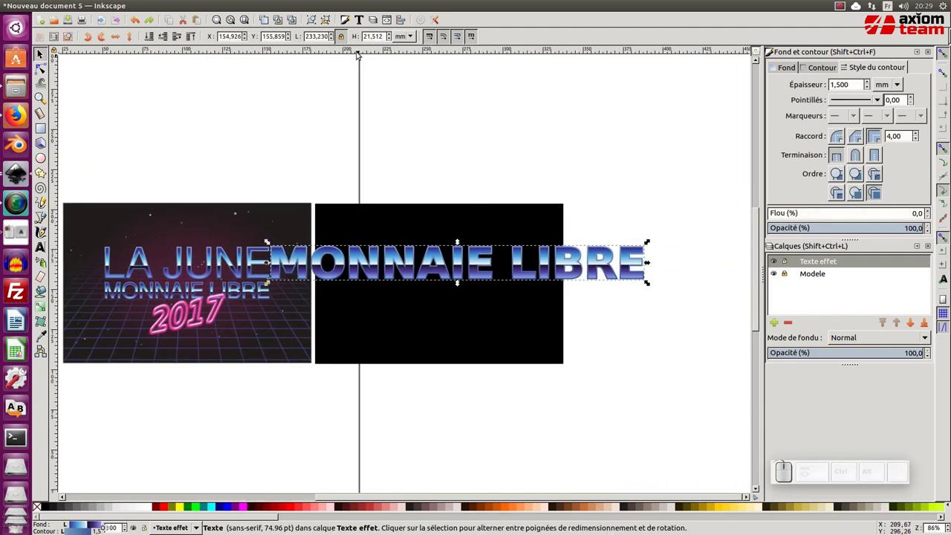
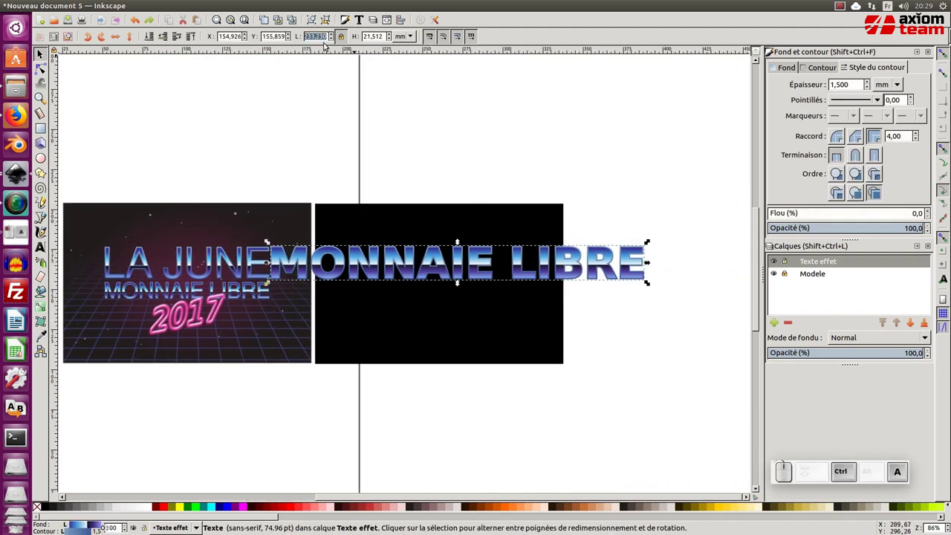
# Shrink the MONNAIE LIBRE title to a width ending in 10 mm and confirm it
pyautogui.press('KP_1')
pyautogui.press('KP_0')
pyautogui.press('KP_Enter')
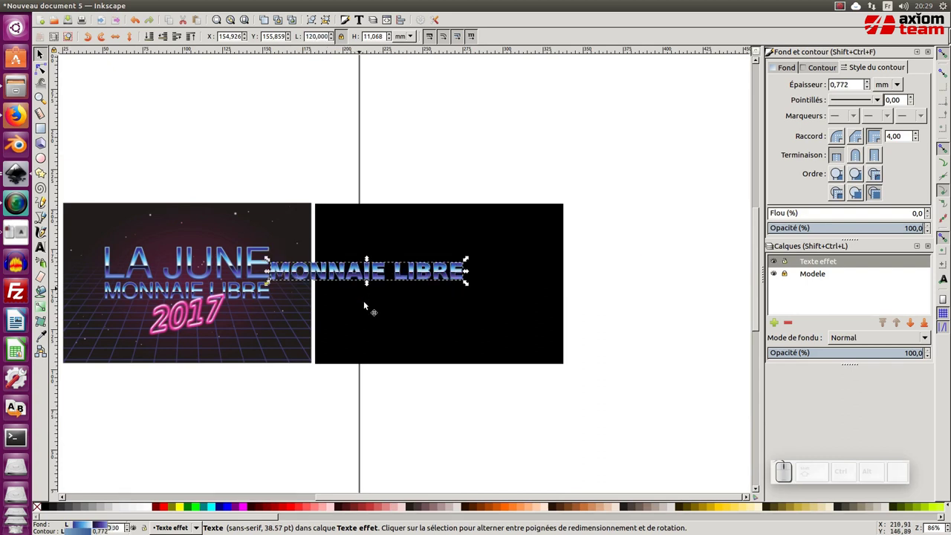
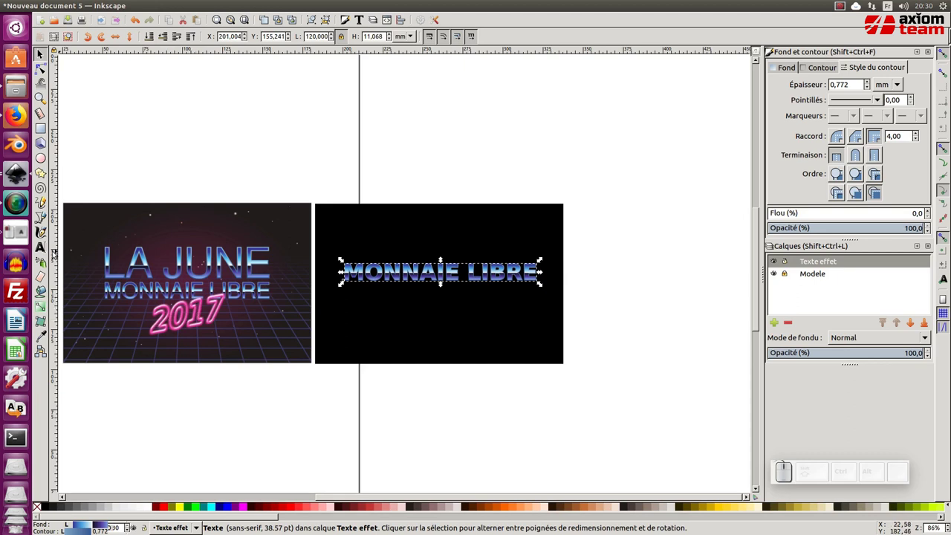
# Write the date line '8 MARS 2017' as a new text object
pyautogui.click(43, 247)
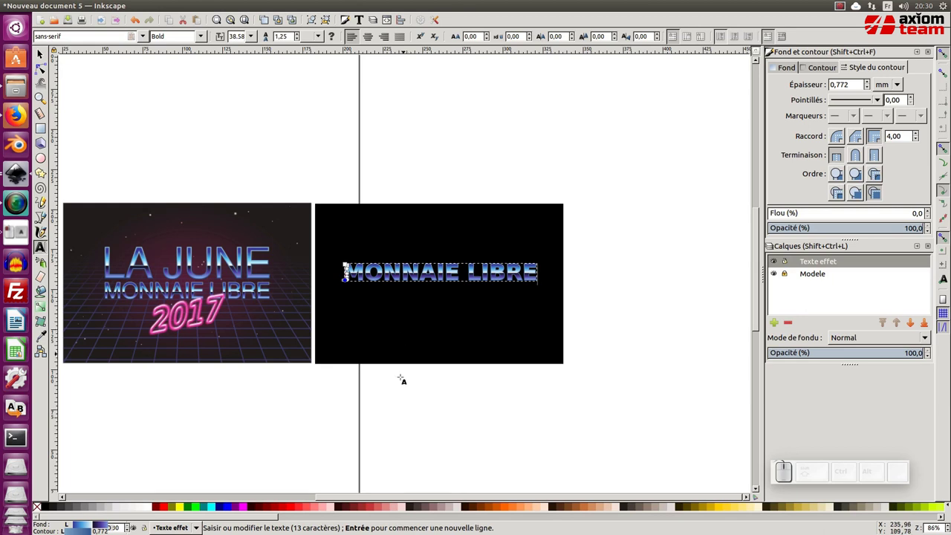
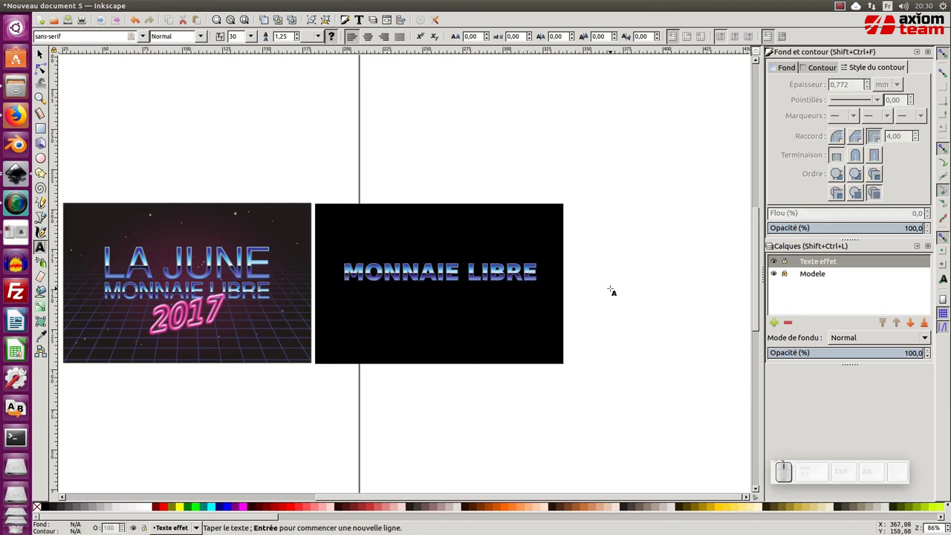
pyautogui.press('KP_2')
pyautogui.press('KP_0')
pyautogui.press('KP_4')
pyautogui.press('BackSpace')
pyautogui.press('KP_1')
pyautogui.press('KP_7')
pyautogui.press('Left')
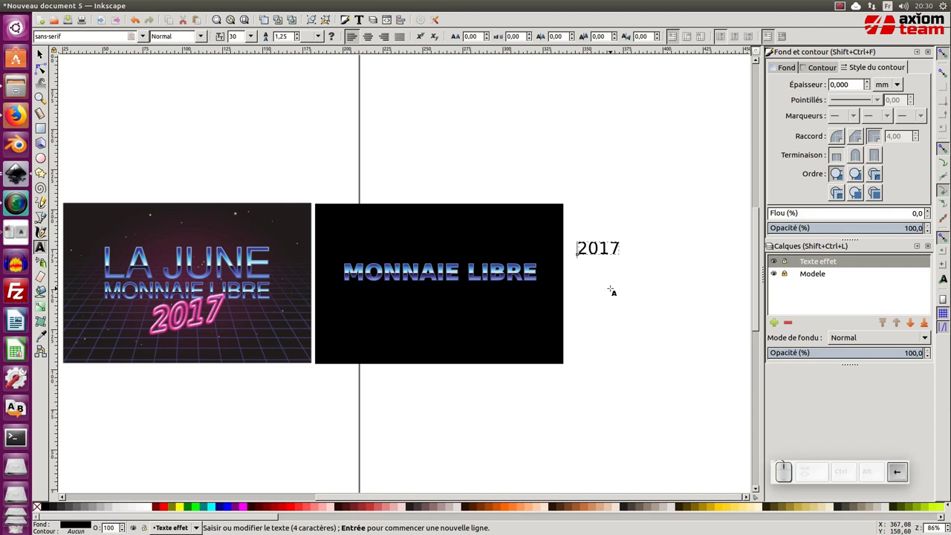
pyautogui.press('KP_8')
pyautogui.press('space')
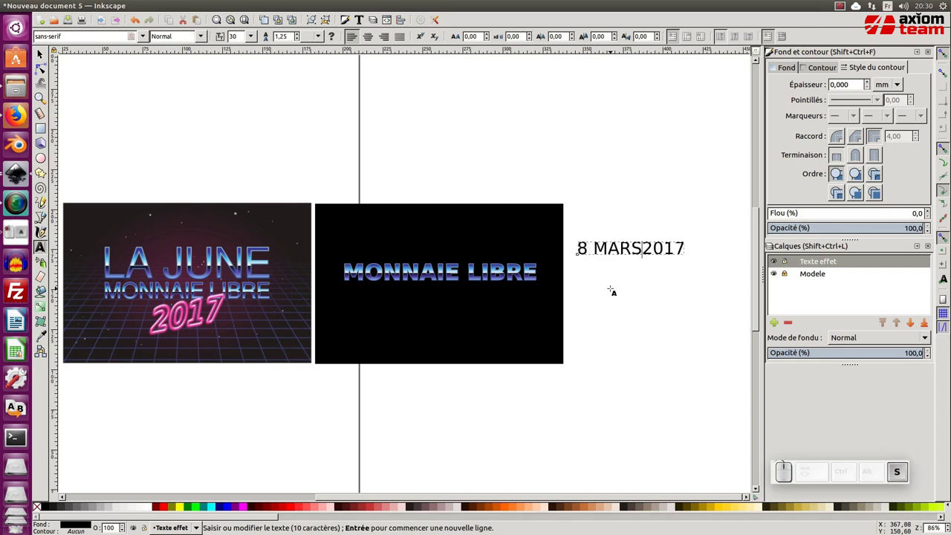
pyautogui.press('space')
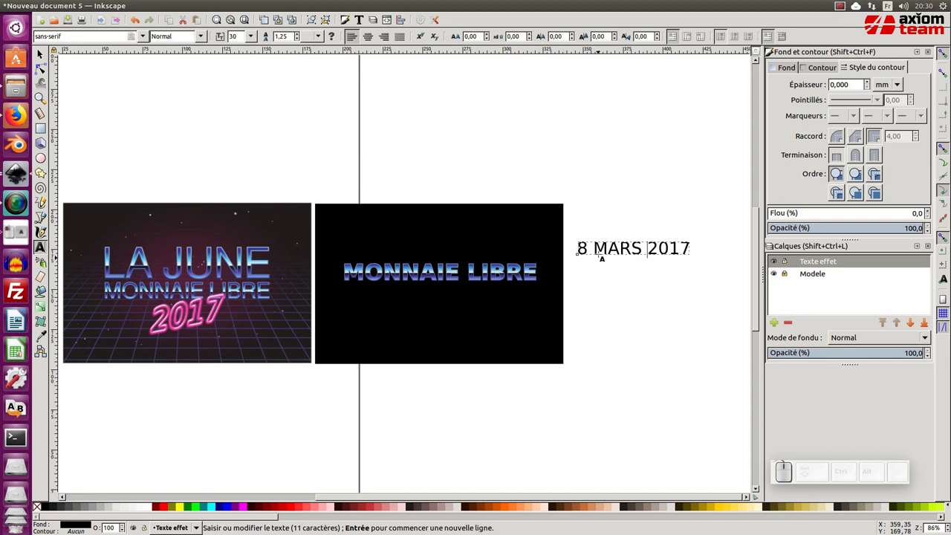
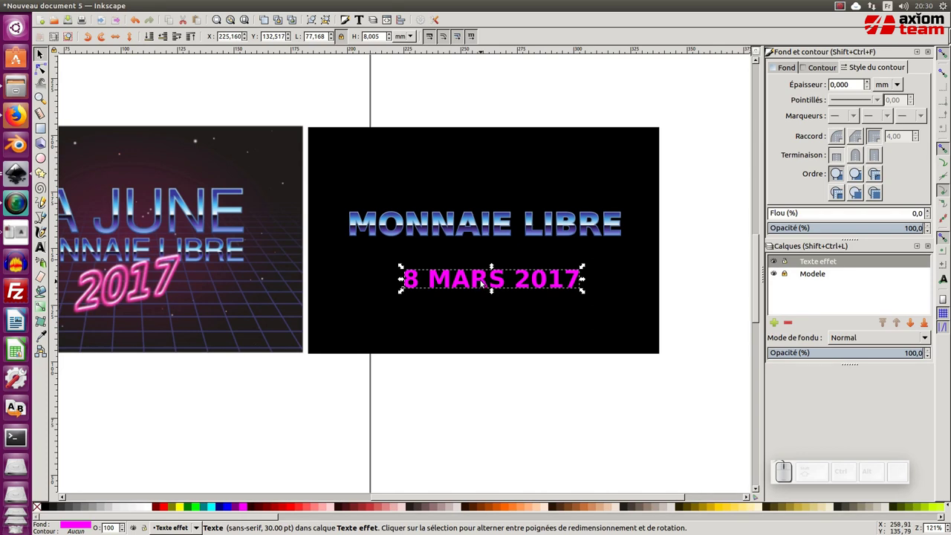
# Skew the date line into italics and rotate it to an upward angle
pyautogui.click(483, 281)
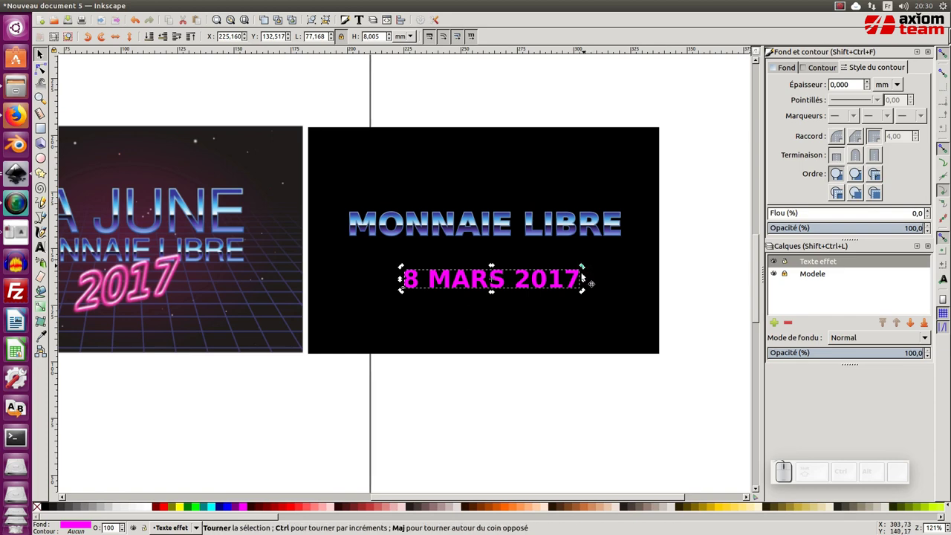
pyautogui.click(584, 279)
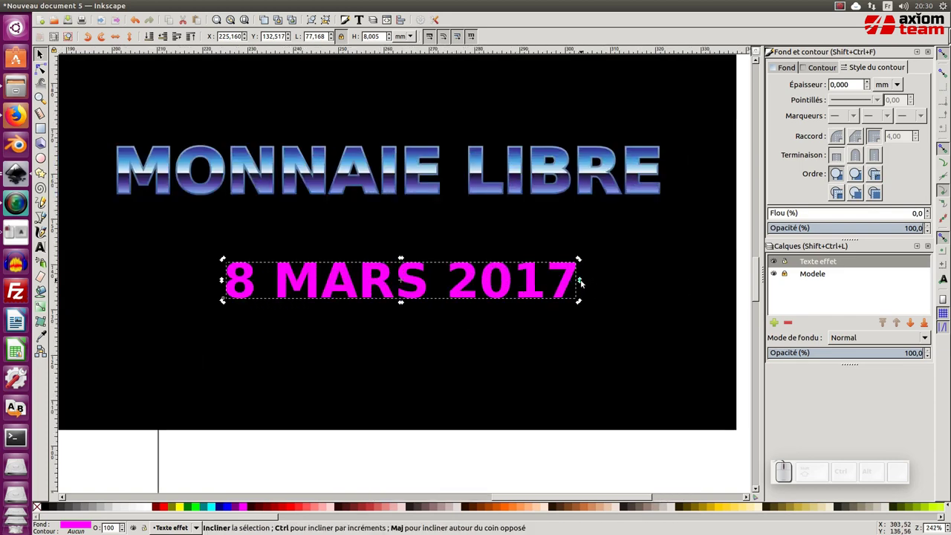
pyautogui.moveTo(584, 284); pyautogui.dragTo(461, 321)
pyautogui.moveTo(402, 334); pyautogui.dragTo(399, 333)
pyautogui.press('KP_Subtract')
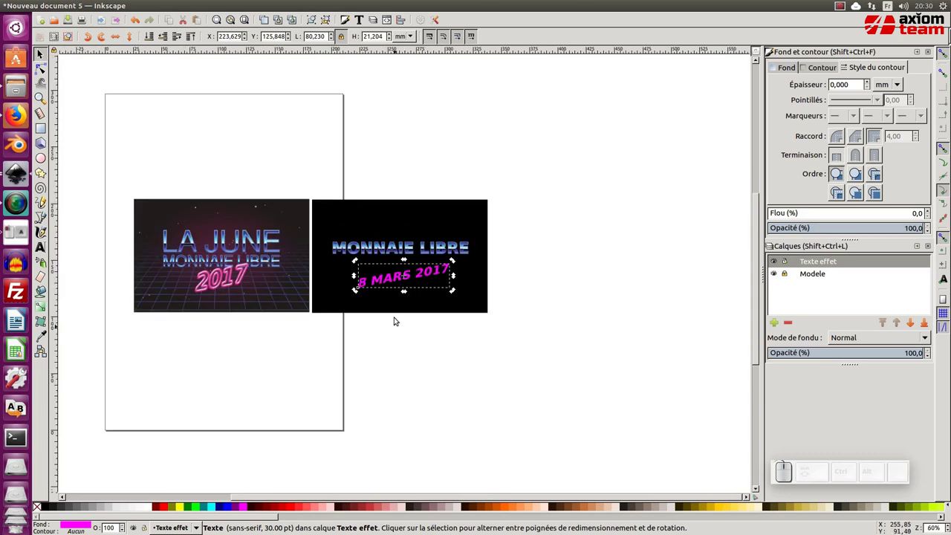
# Try the Néon filter on the date line, then undo the blurry result
pyautogui.click(257, 4)
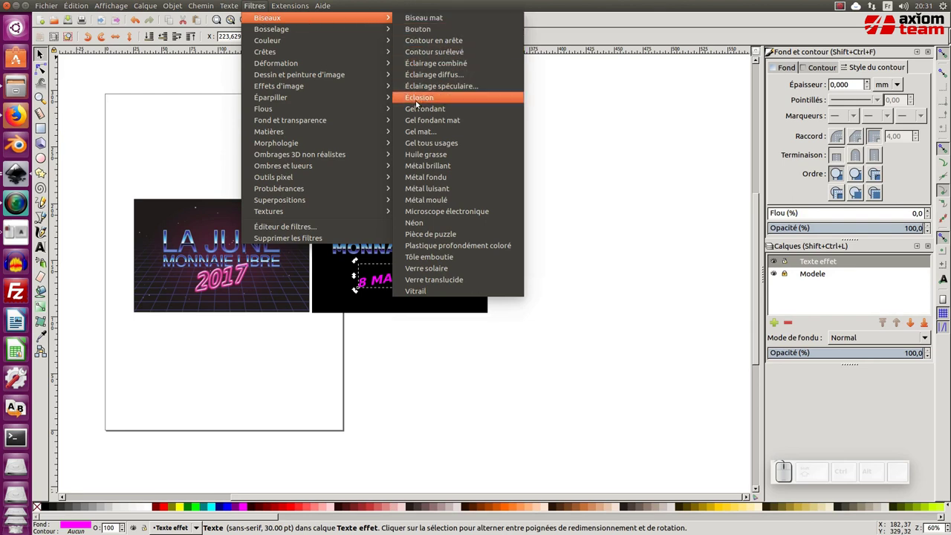
pyautogui.click(432, 225)
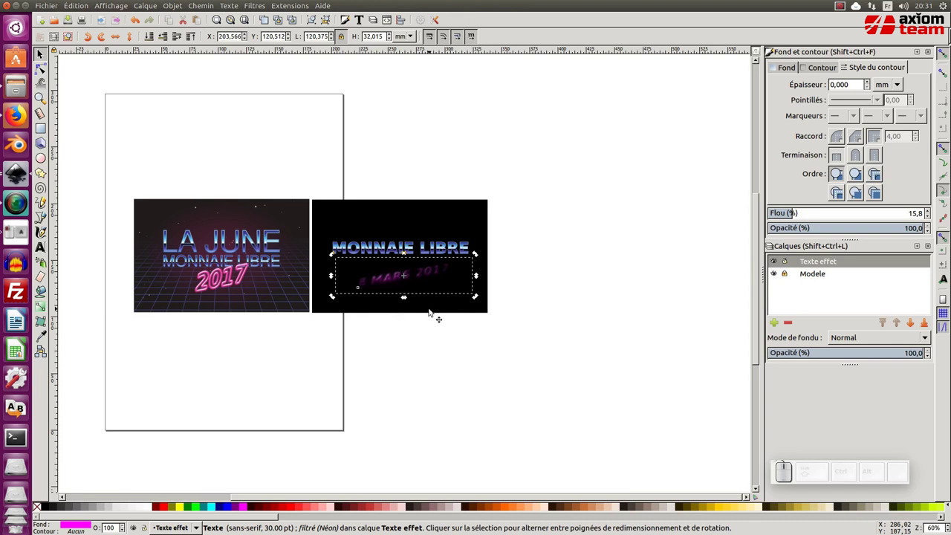
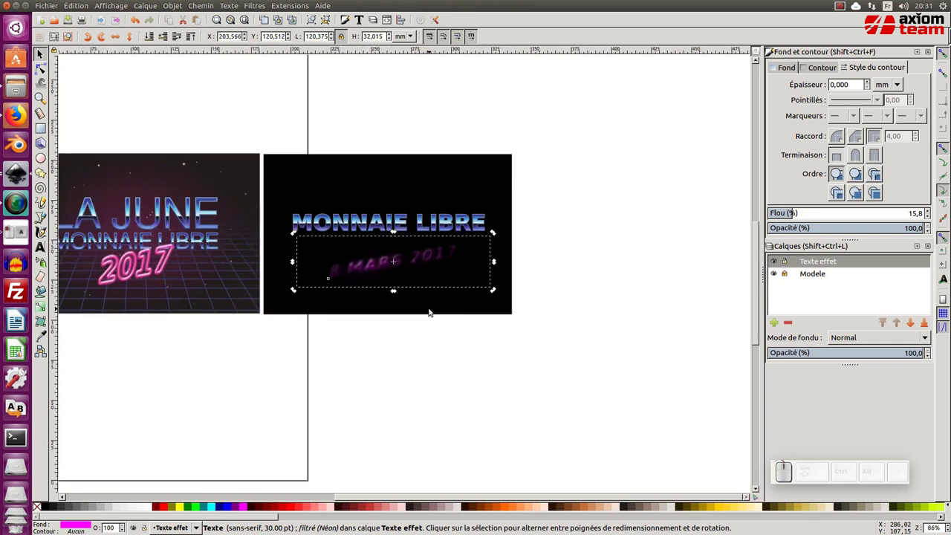
pyautogui.press('ctrl+z')
pyautogui.press('KP_Subtract')
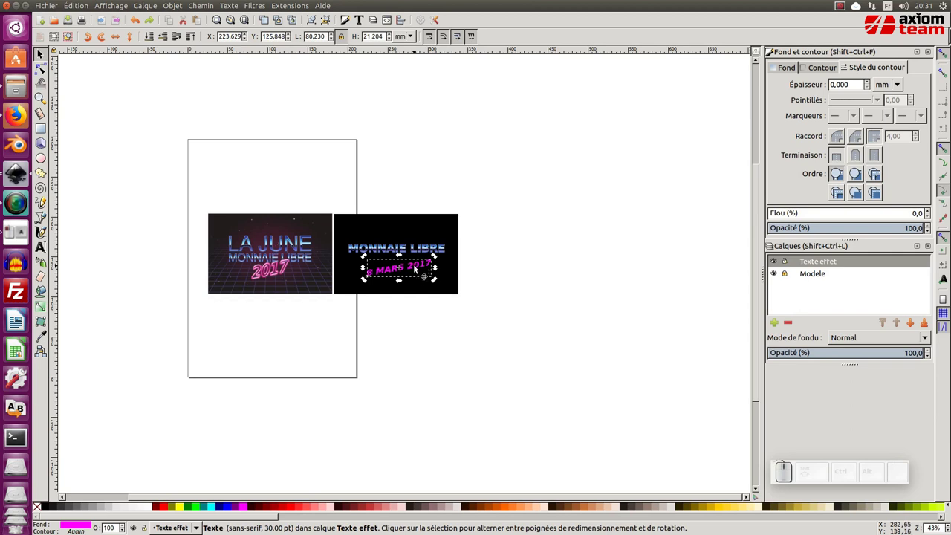
pyautogui.click(417, 268)
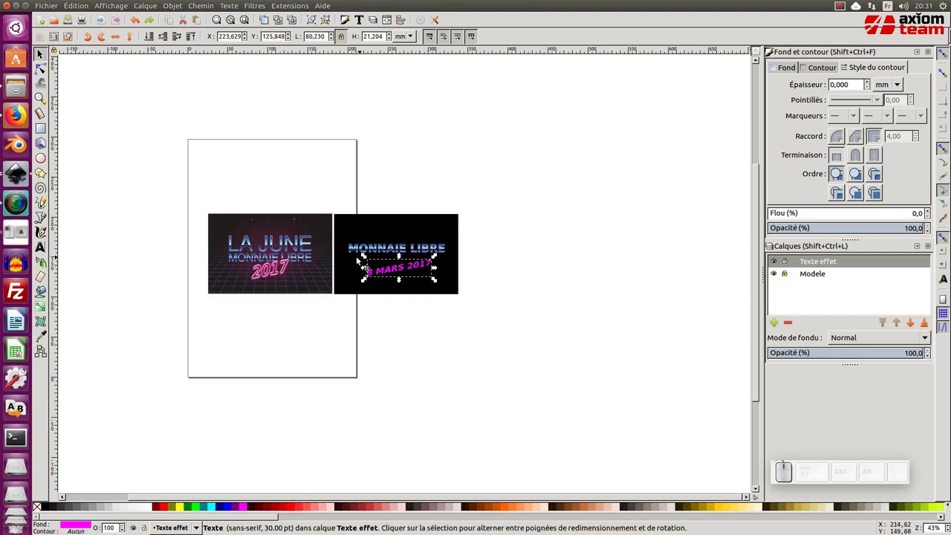
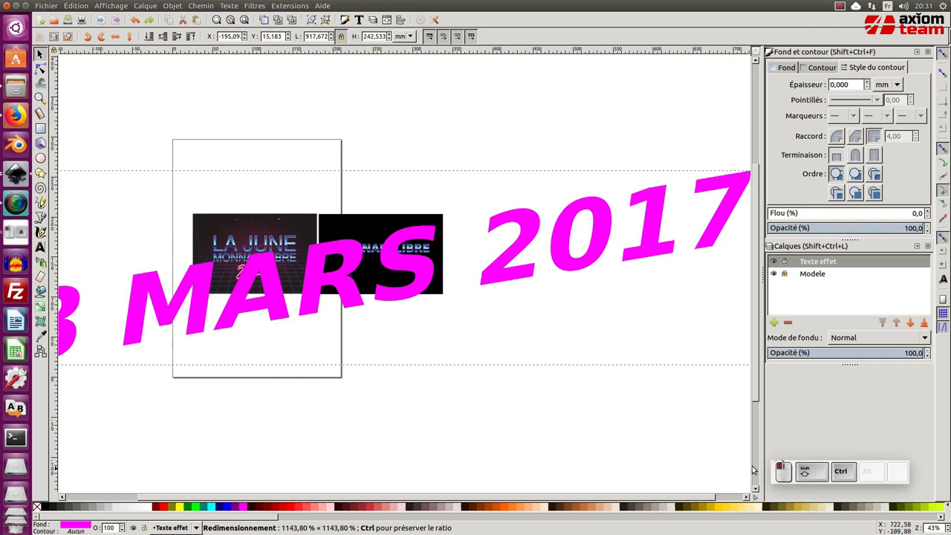
# Apply Filtres > Biseaux > Néon to the enlarged date and shrink it back down
pyautogui.click(258, 5)
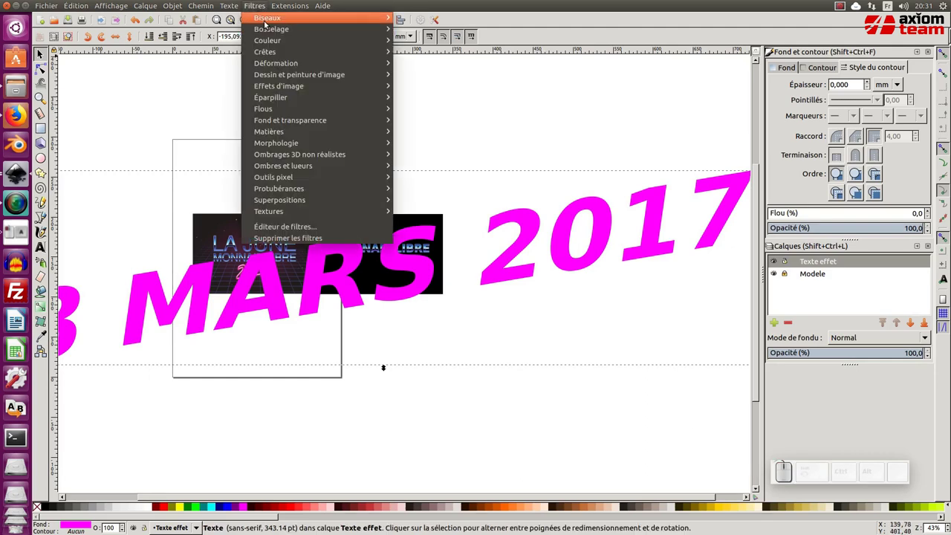
pyautogui.click(449, 220)
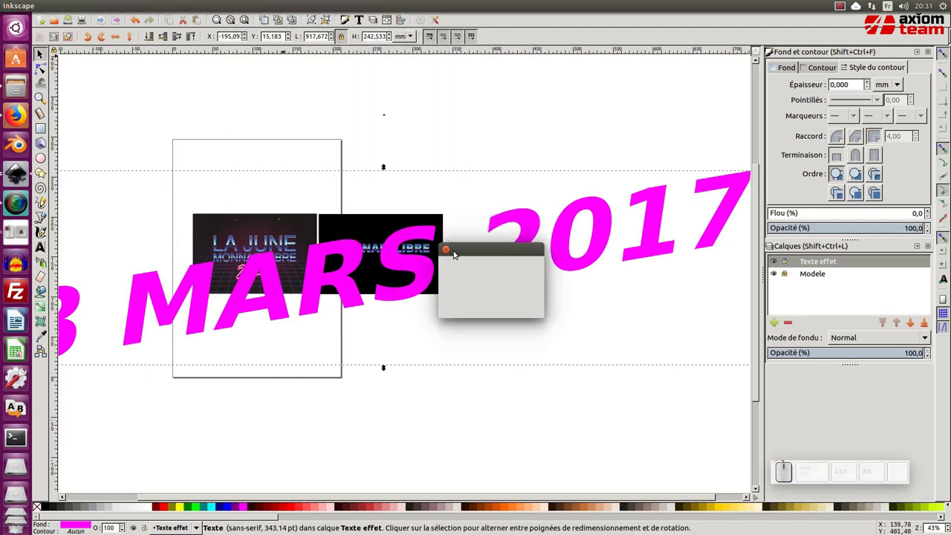
pyautogui.press('KP_Subtract')
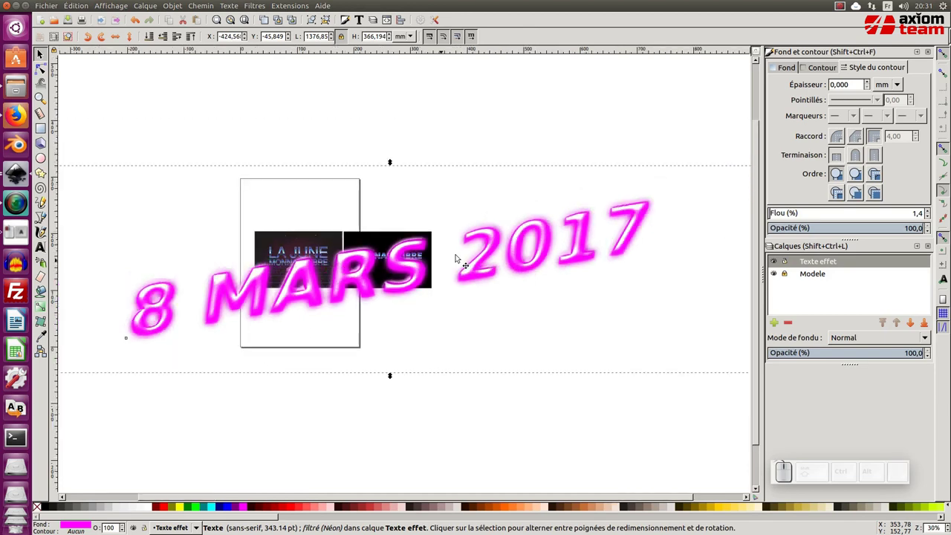
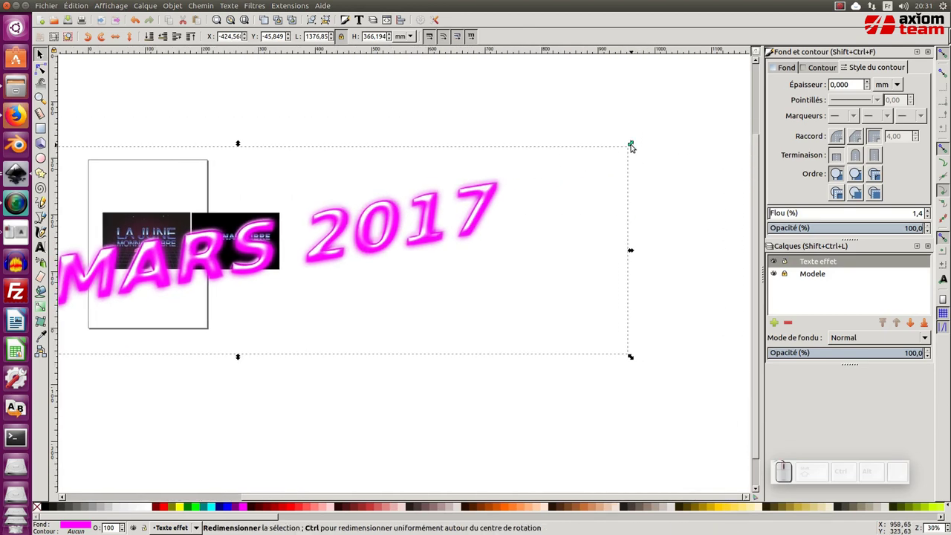
pyautogui.moveTo(635, 143); pyautogui.dragTo(220, 263)
# Scale the glowing date slightly smaller and tuck it beneath the MONNAIE LIBRE title
pyautogui.click(177, 250)
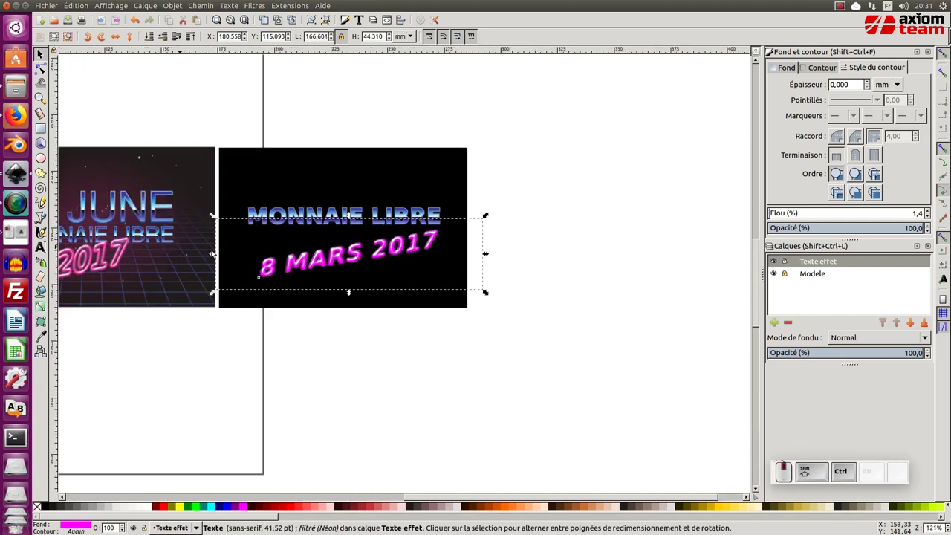
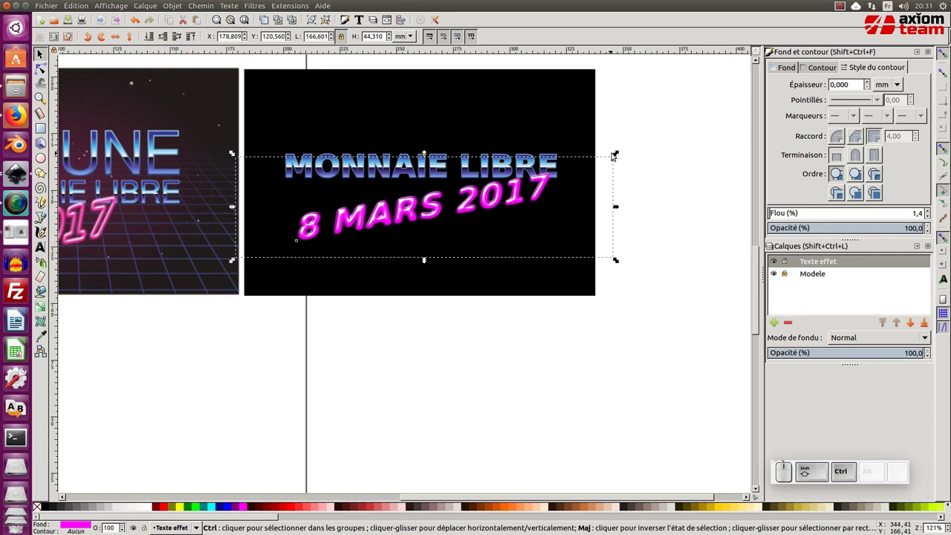
pyautogui.moveTo(619, 152); pyautogui.dragTo(510, 198)
pyautogui.moveTo(503, 202); pyautogui.dragTo(496, 190)
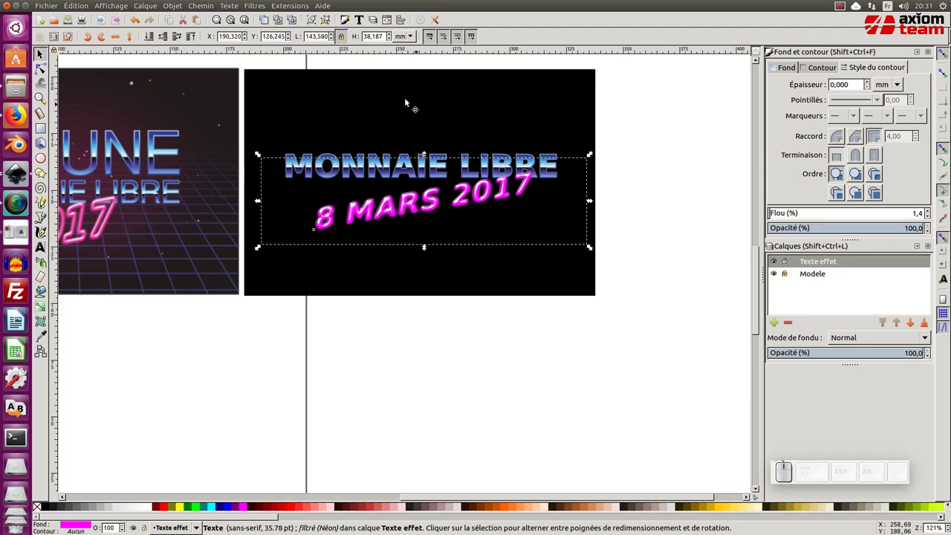
pyautogui.click(254, 3)
# Select a Composite primitive of the Neon filter in the filter editor
pyautogui.click(284, 229)
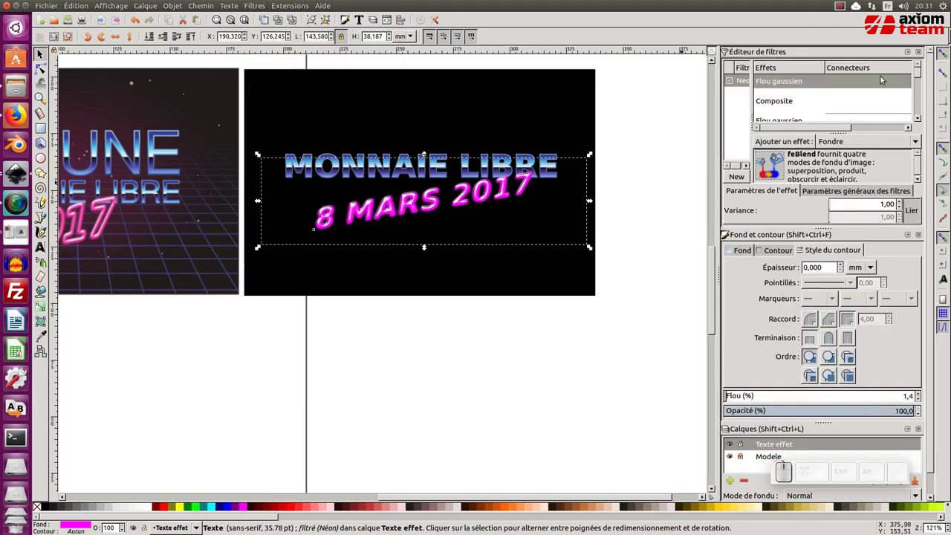
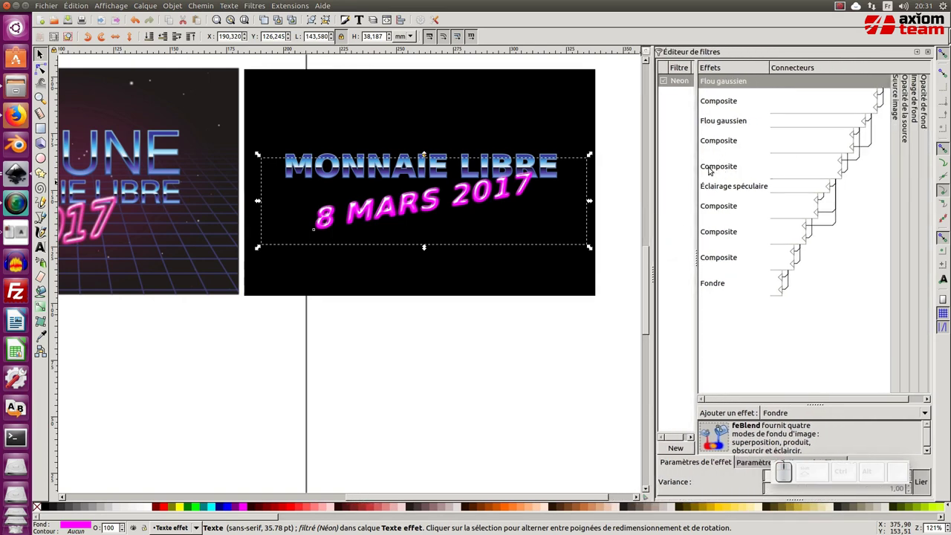
pyautogui.click(719, 165)
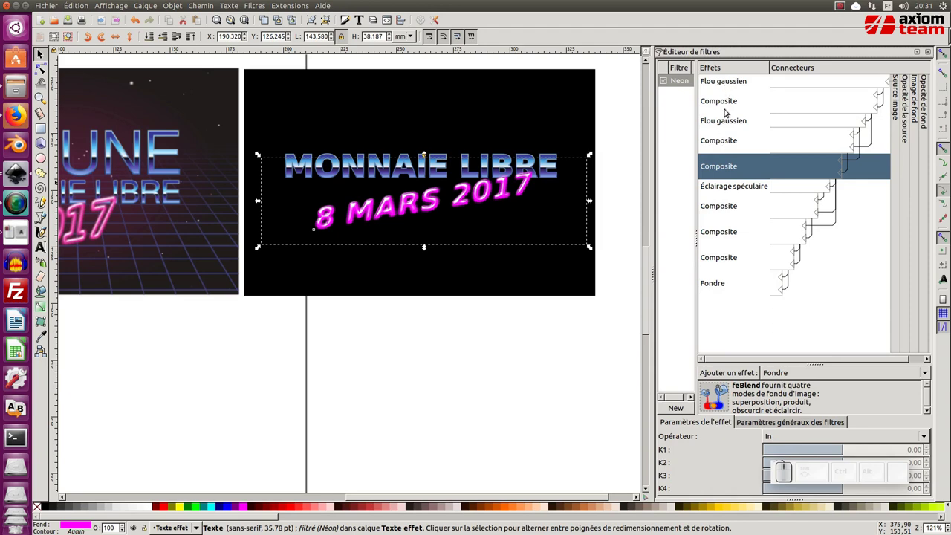
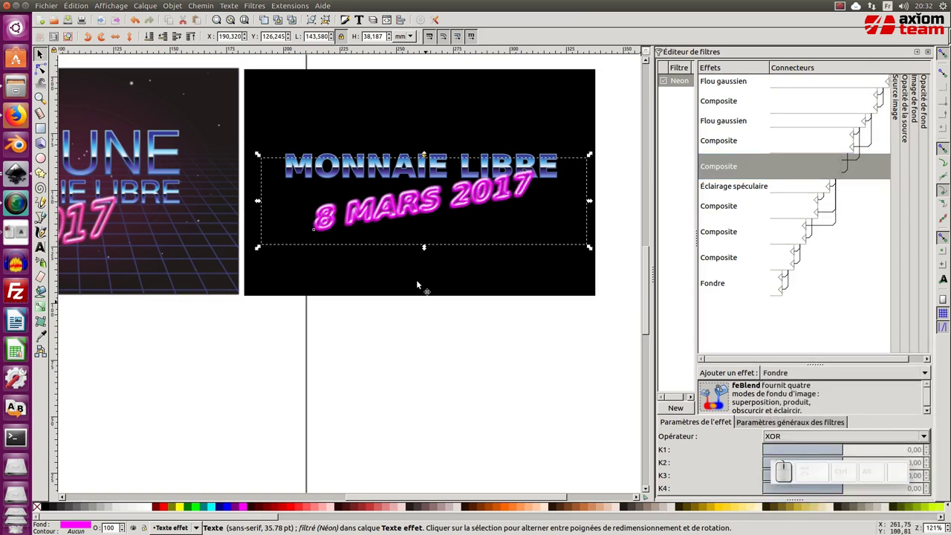
# Inspect the bolder glowing date, zoom back out and deselect everything
pyautogui.click(405, 204)
pyautogui.middleClick(405, 204)
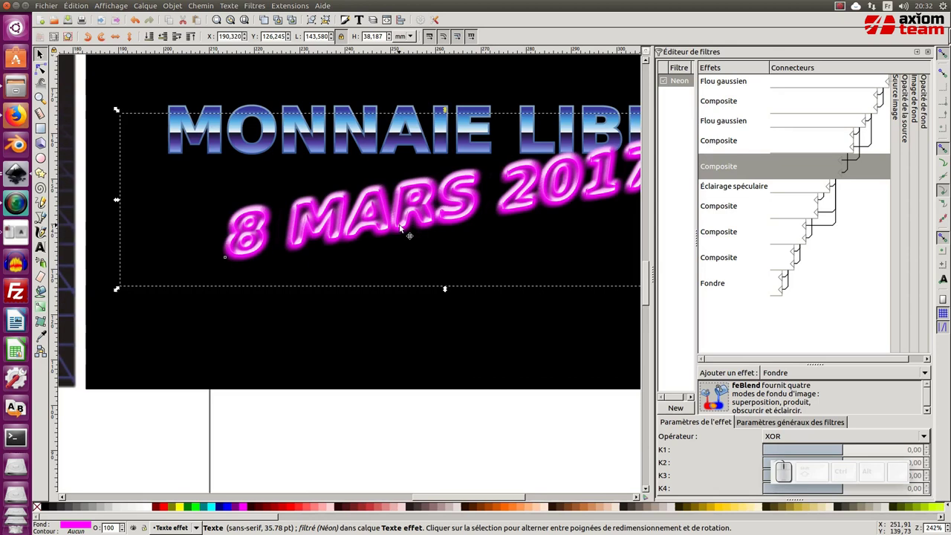
pyautogui.press('KP_Subtract')
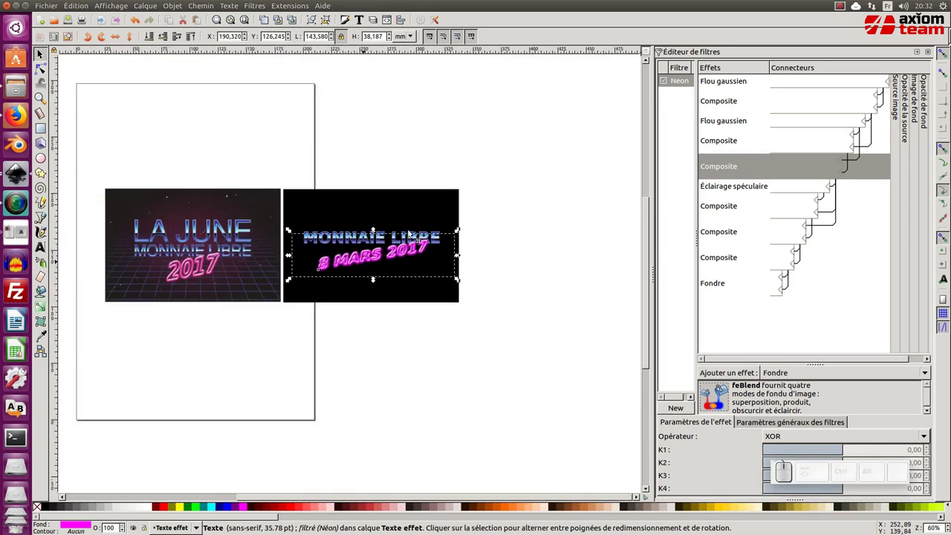
pyautogui.click(389, 349)
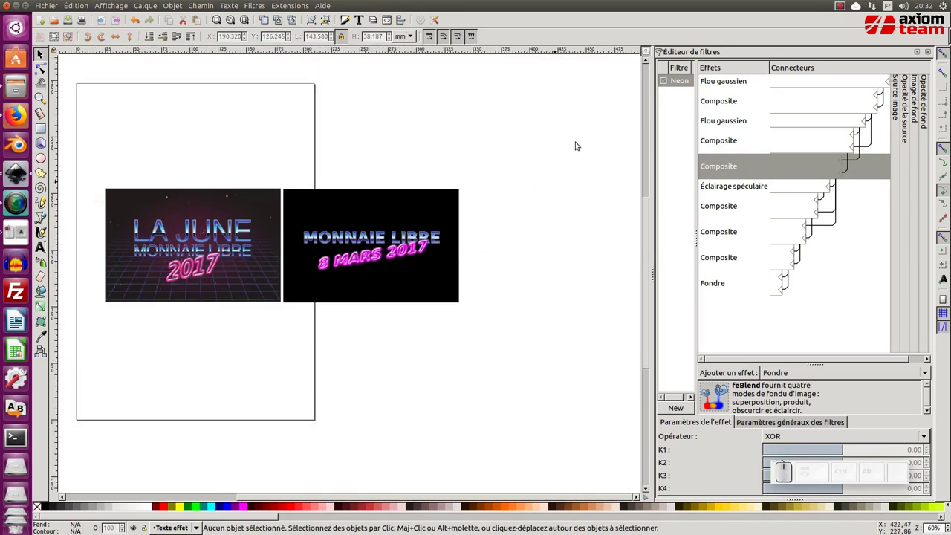
# Revisit the Neon filter's Composite step, then set alignment relative to Dernier sélectionné
pyautogui.rightClick(679, 81)
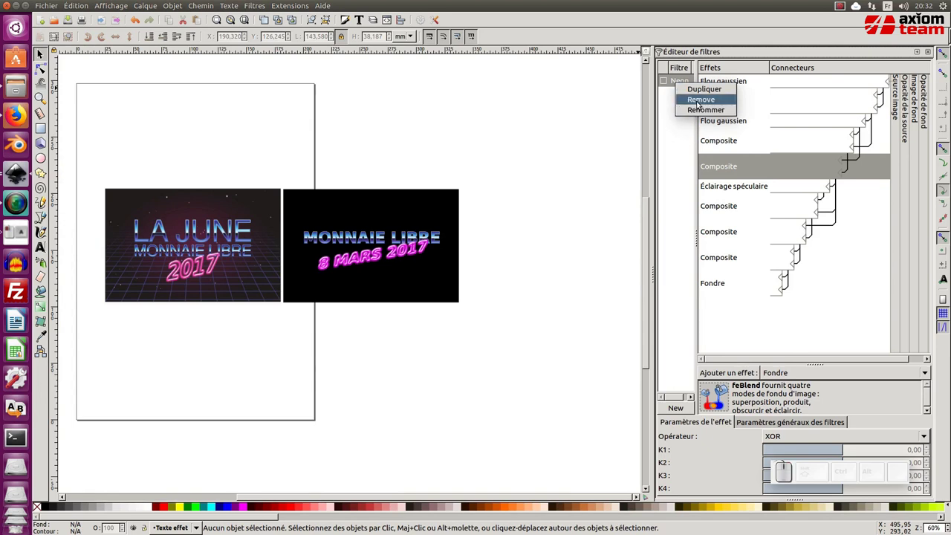
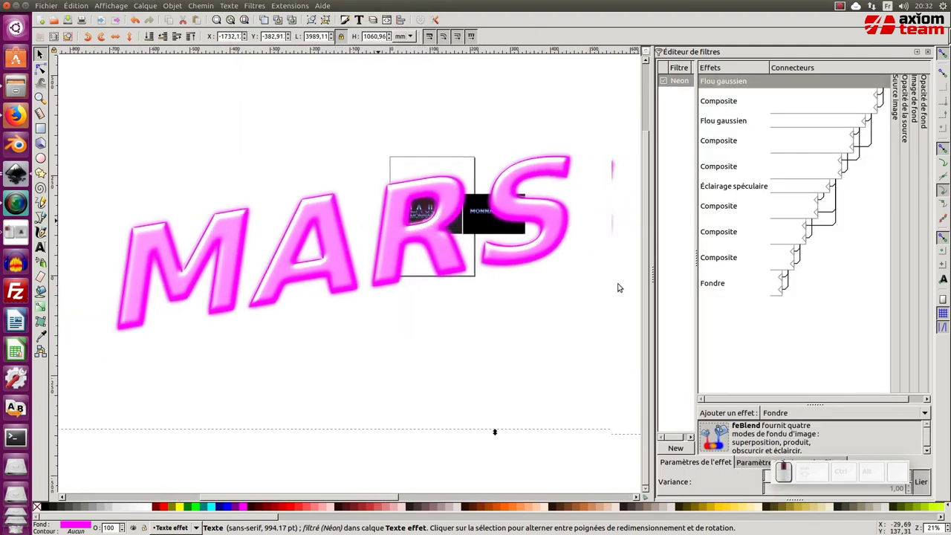
pyautogui.click(729, 165)
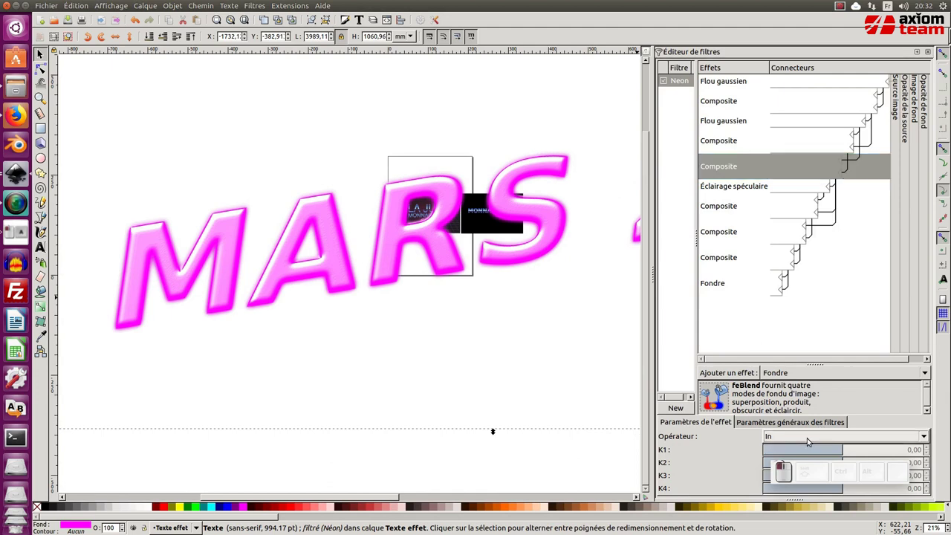
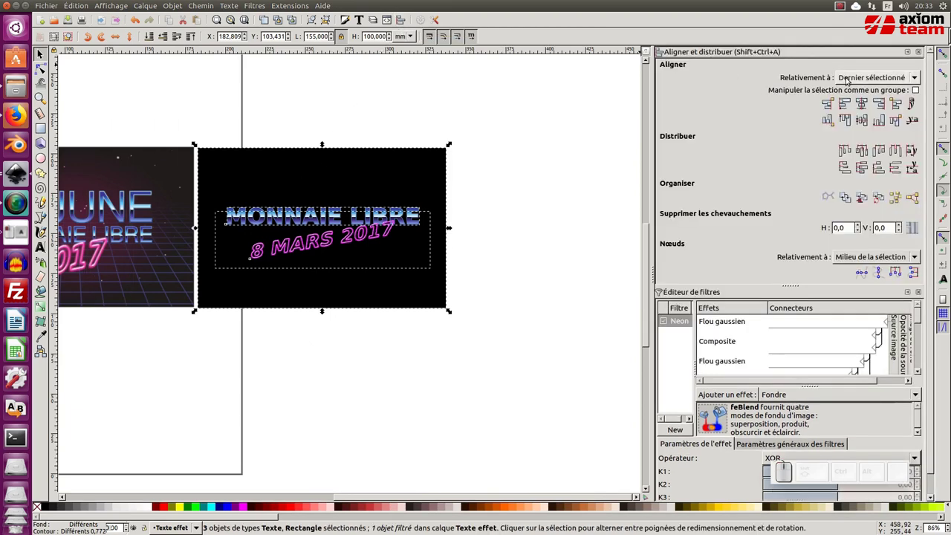
pyautogui.click(876, 78)
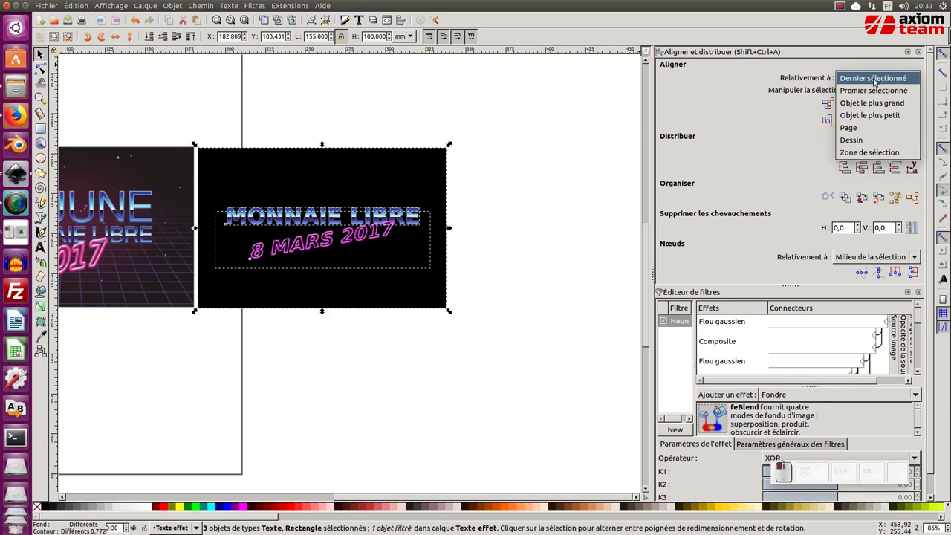